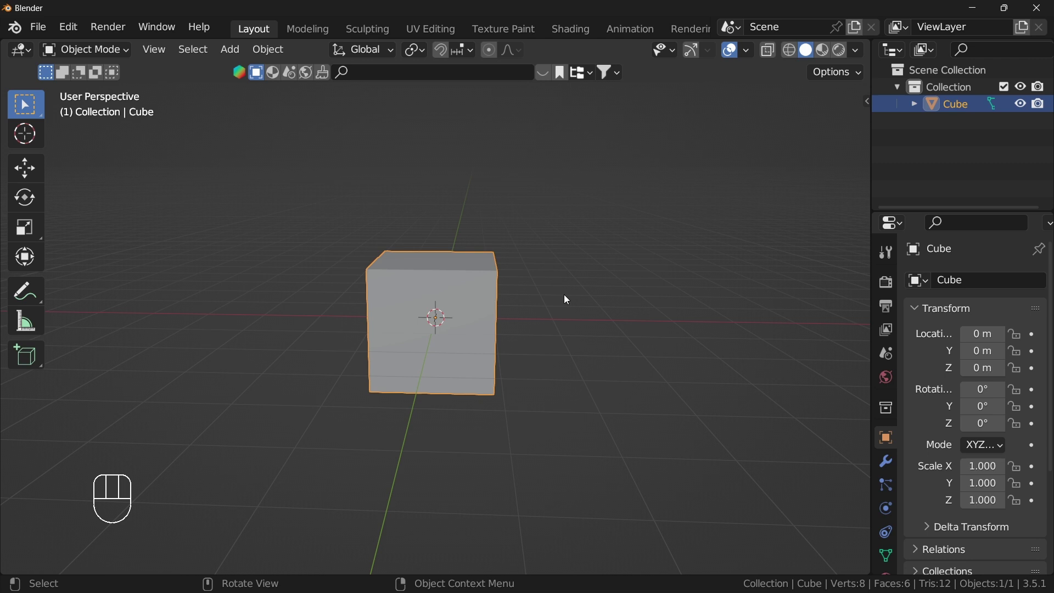
- Delete the default cube and add a new cube moved up 1 m on Z
key("a")
key("x")
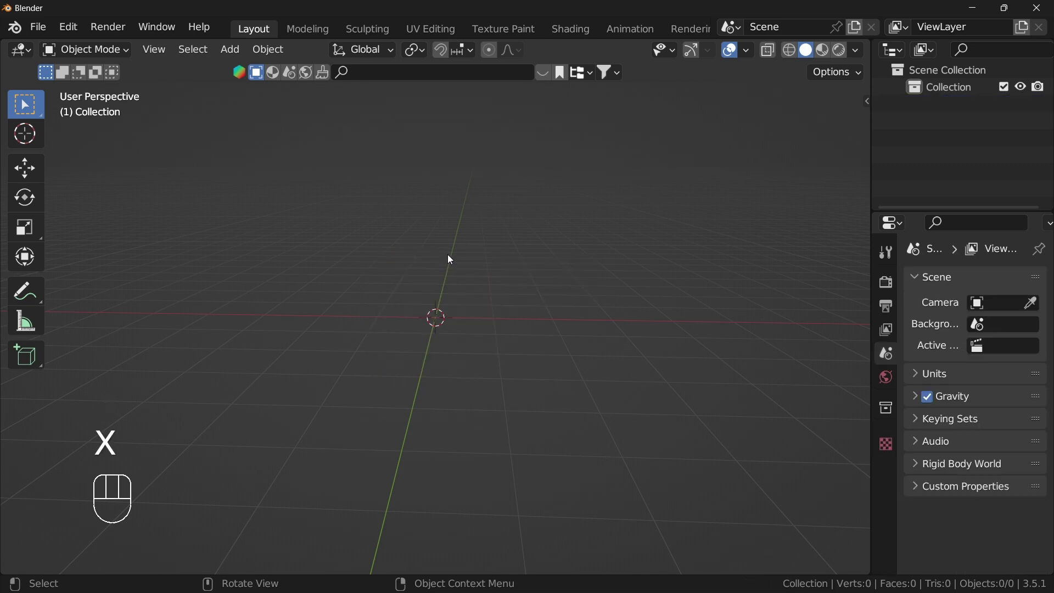
key("shift+a")
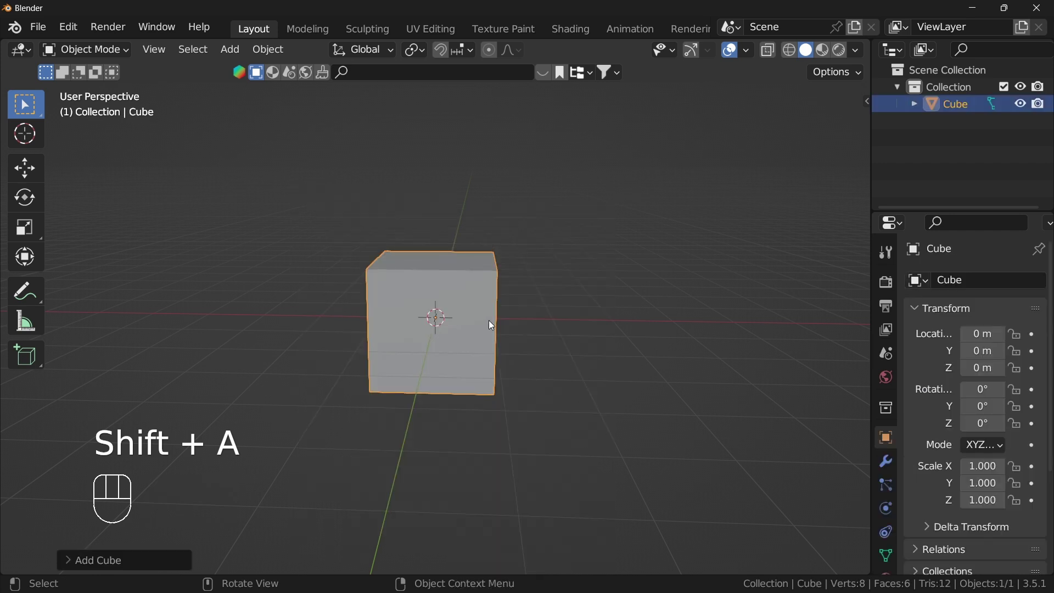
key("g")
key("z")
key("1")
left_click(491, 322)
left_click_drag(560, 331, 562, 325)
- Check the cube from the front view, then enter Edit Mode on its mesh
key("`")
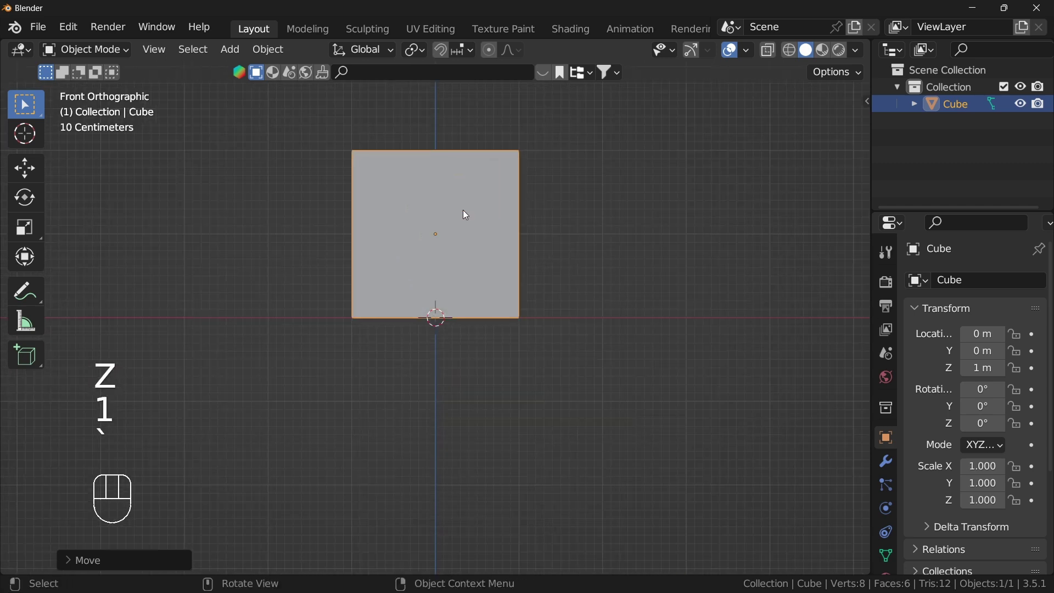
middle_click(475, 246)
left_click_drag(465, 278, 459, 293)
key("Tab")
left_click_drag(119, 54, 269, 122)
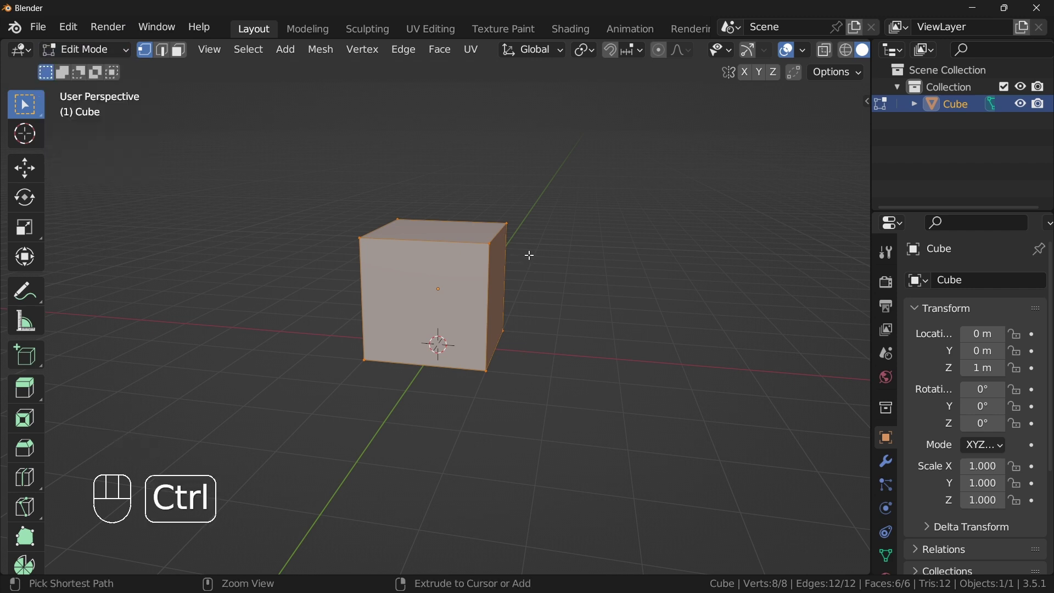
- Bevel all the cube's edges with Ctrl+B so every corner is chamfered
key("ctrl+b")
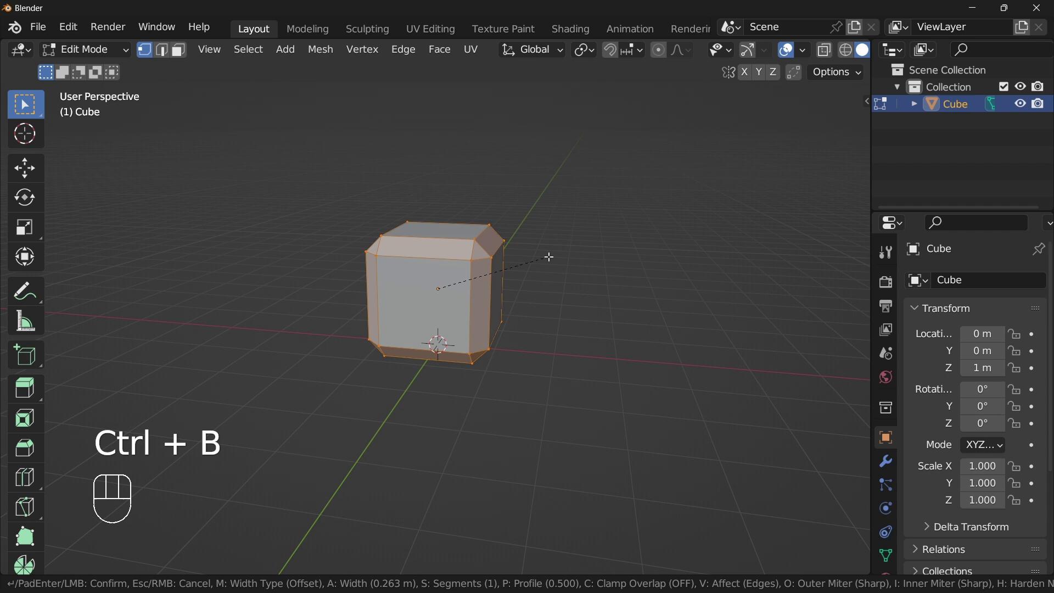
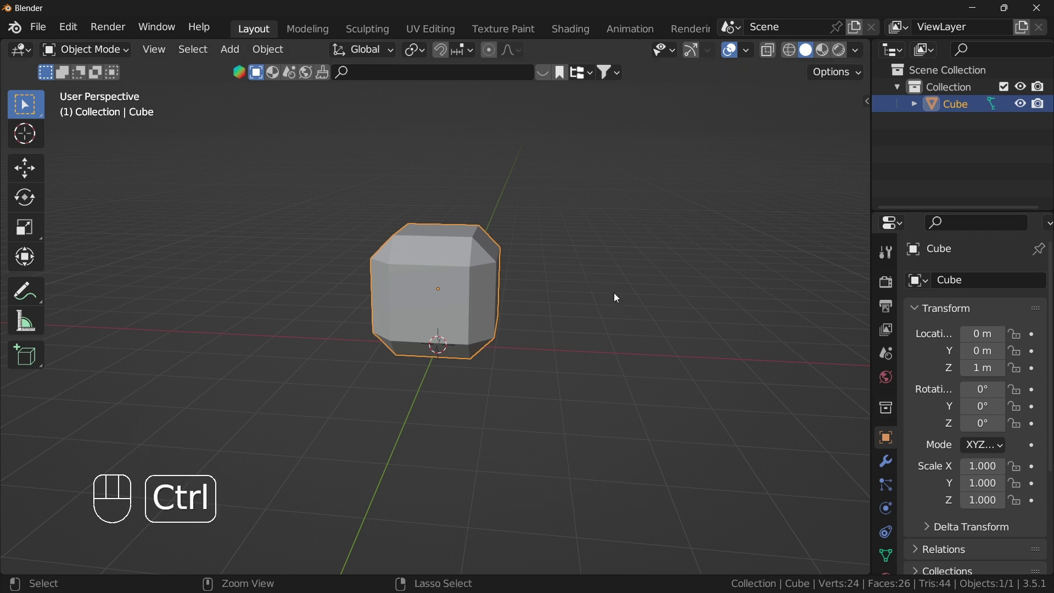
- Add a Subdivision Surface modifier at level 4, raising the viewport level to match
key("ctrl+4")
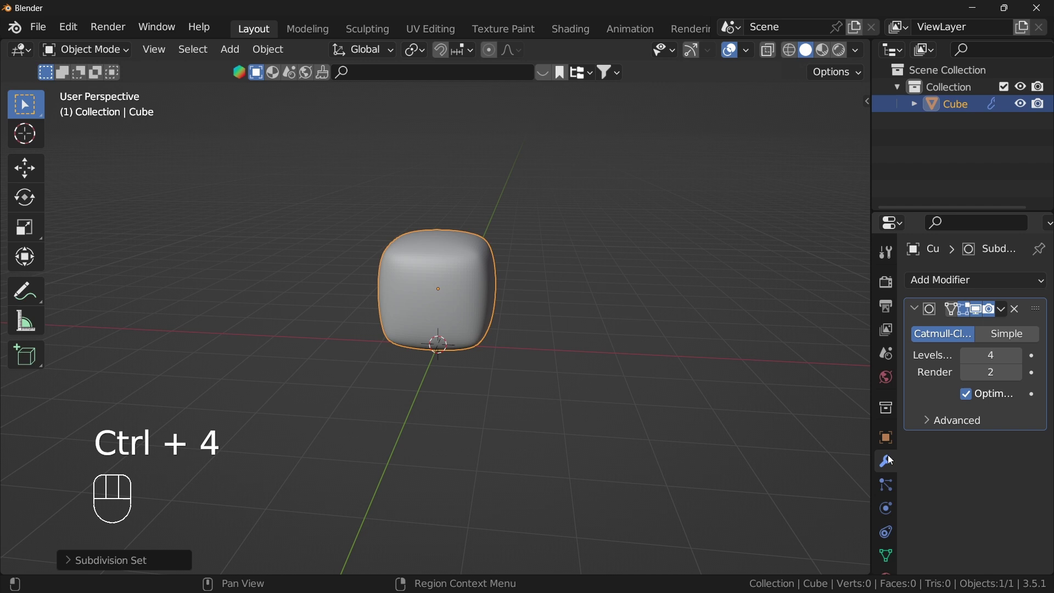
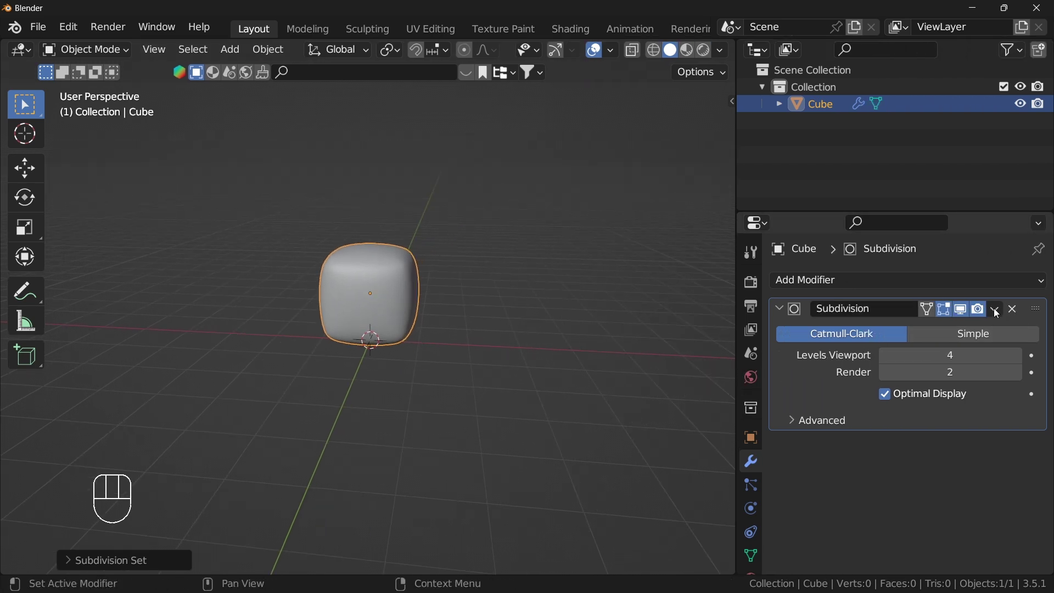
left_click_drag(854, 284, 543, 73)
key("ctrl+z")
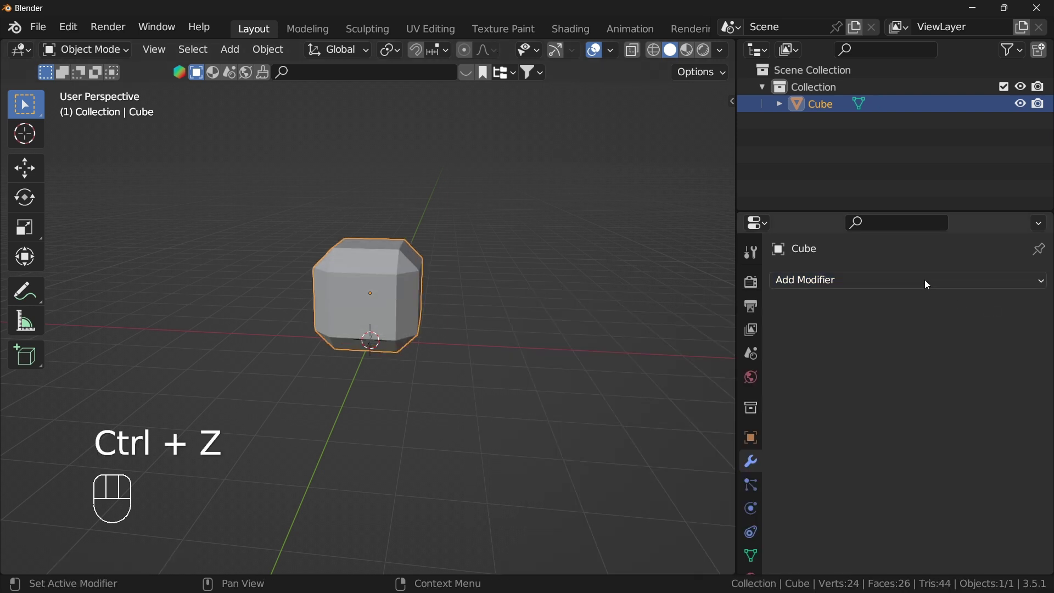
left_click_drag(918, 289, 727, 547)
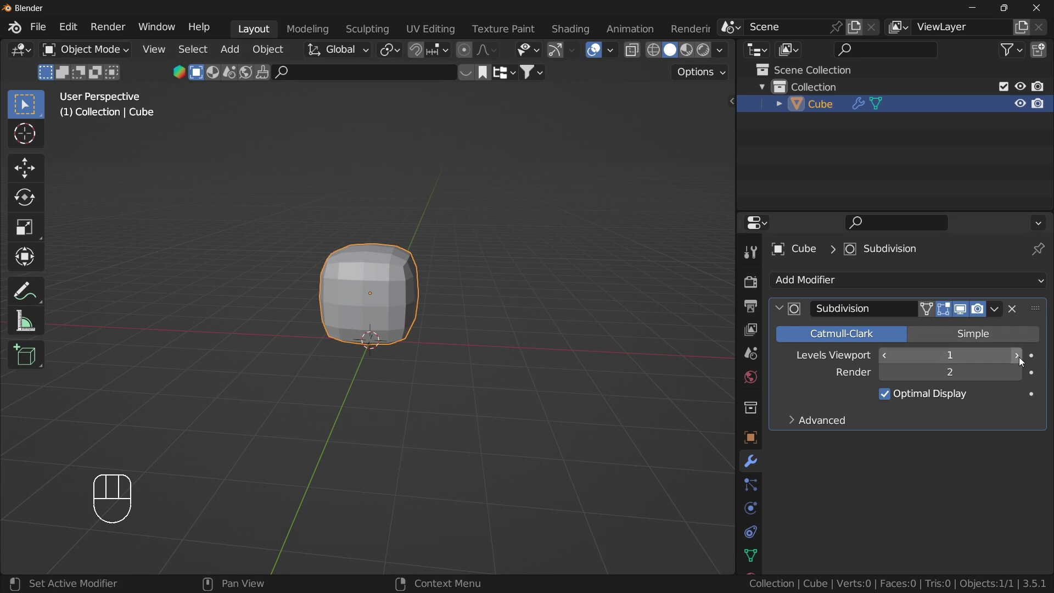
left_click(1024, 361)
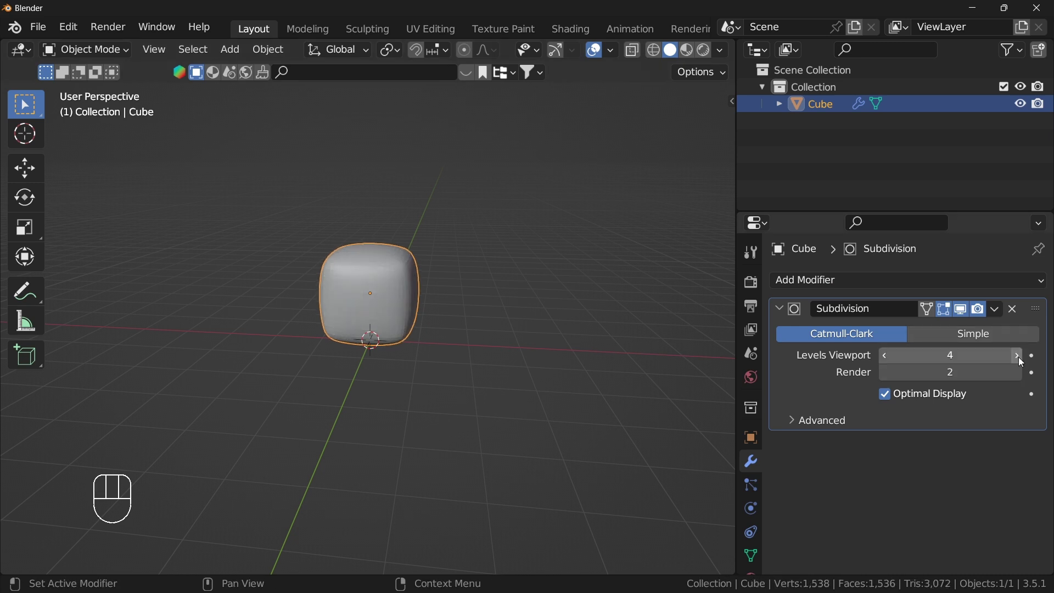
left_click(1016, 315)
key("ctrl+4")
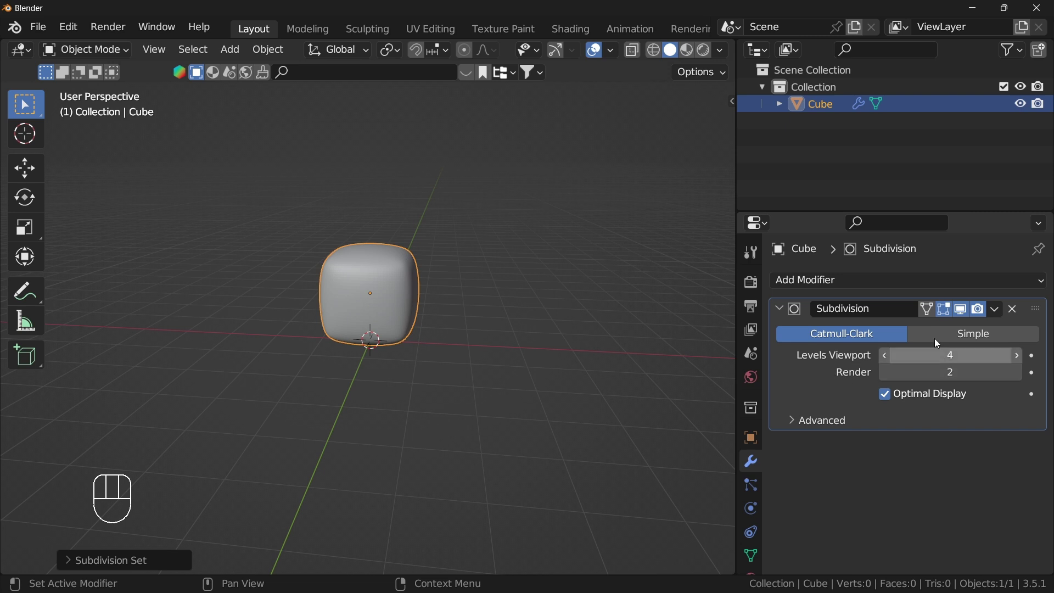
- Apply the subdivision permanently and inspect the dense rounded mesh in Edit Mode
left_click_drag(996, 314, 803, 375)
key("ctrl+a")
middle_click(410, 346)
key("Tab")
left_click_drag(474, 291, 446, 287)
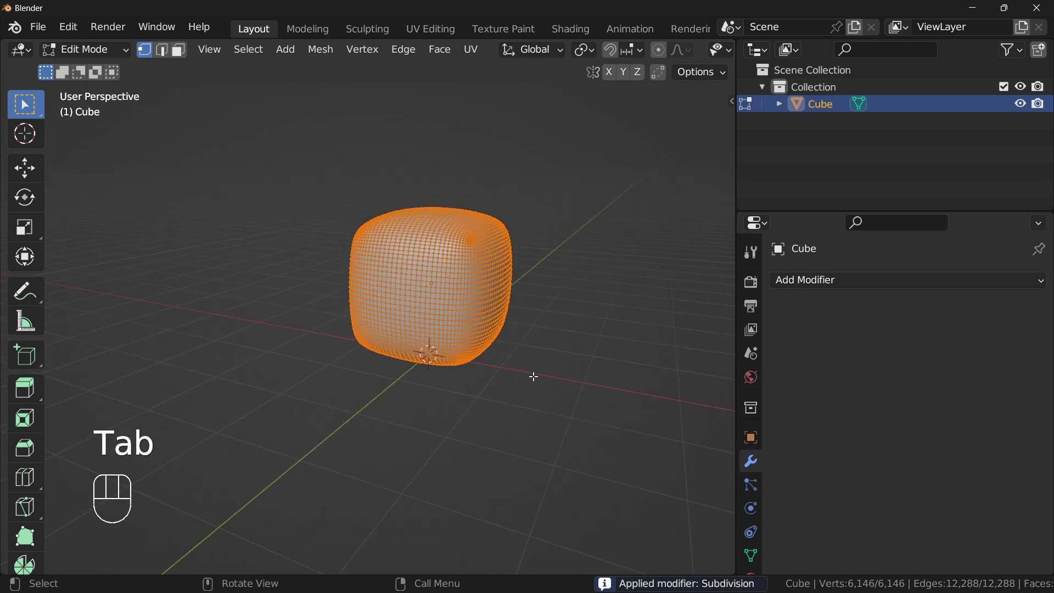
left_click_drag(857, 289, 847, 385)
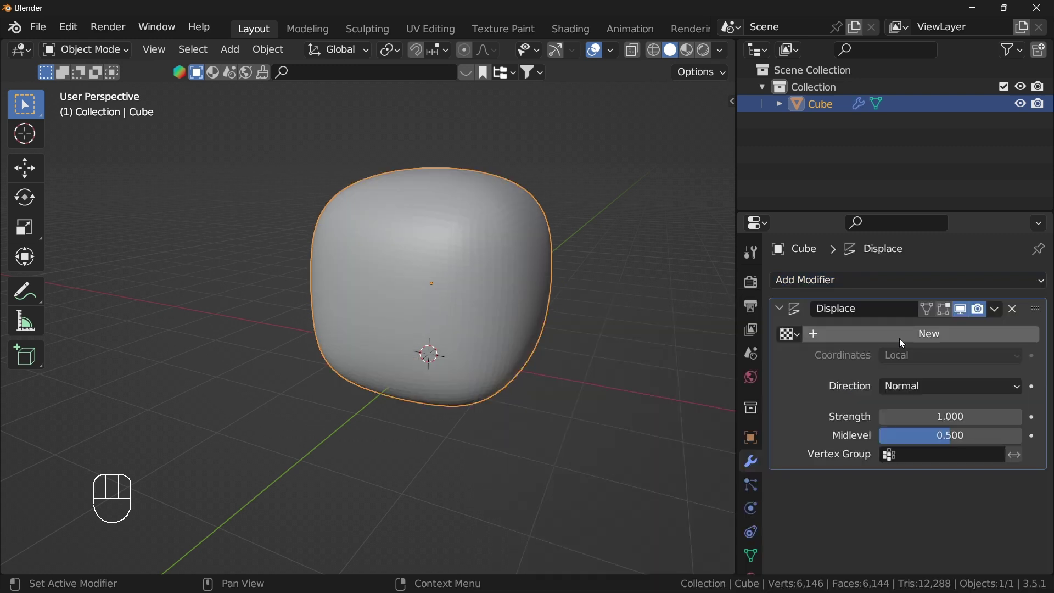
- Create a new texture for the Displace modifier on the rounded cube
left_click(918, 342)
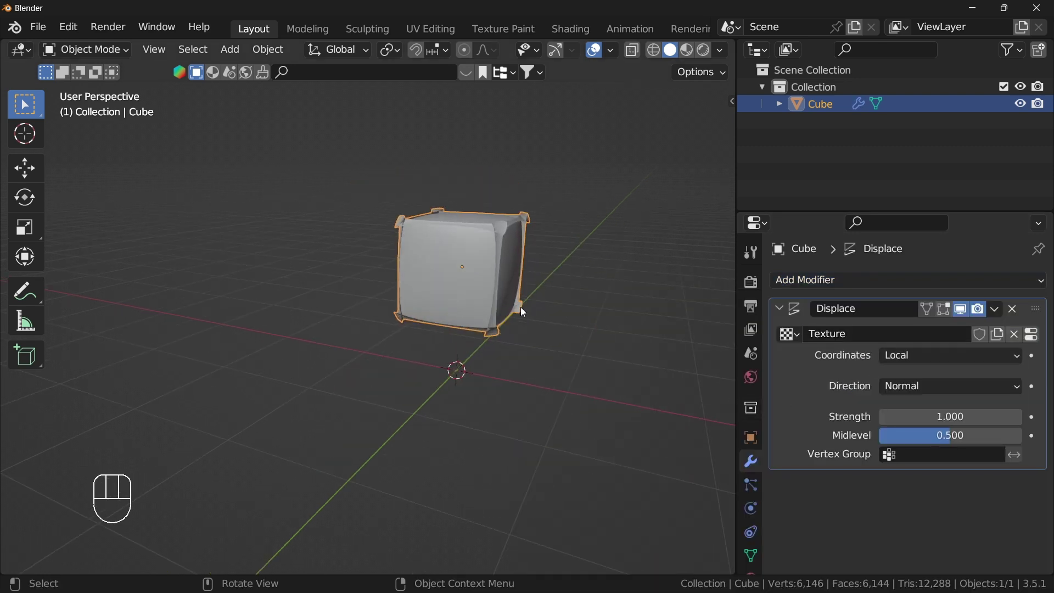
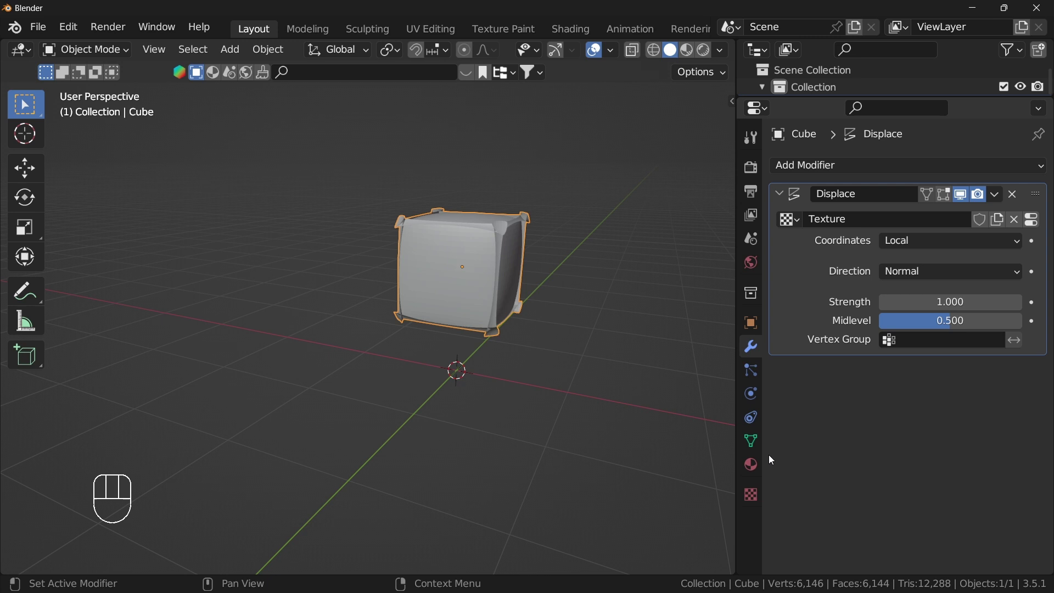
- Set the displacement texture to Voronoi with Distance Squared and review the spiky result
left_click(755, 499)
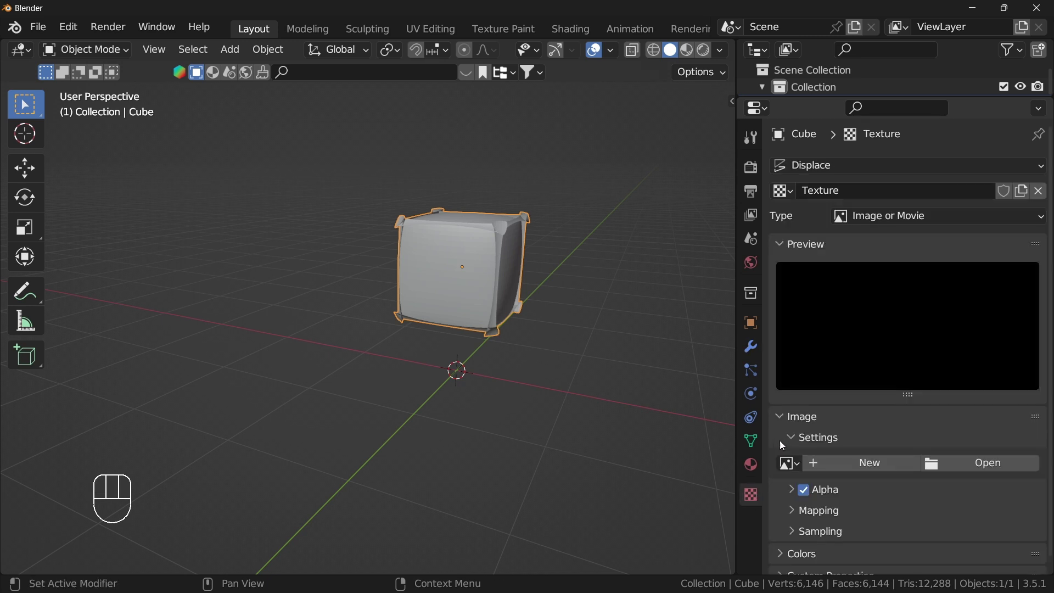
key("ctrl+z")
left_click_drag(924, 223, 904, 425)
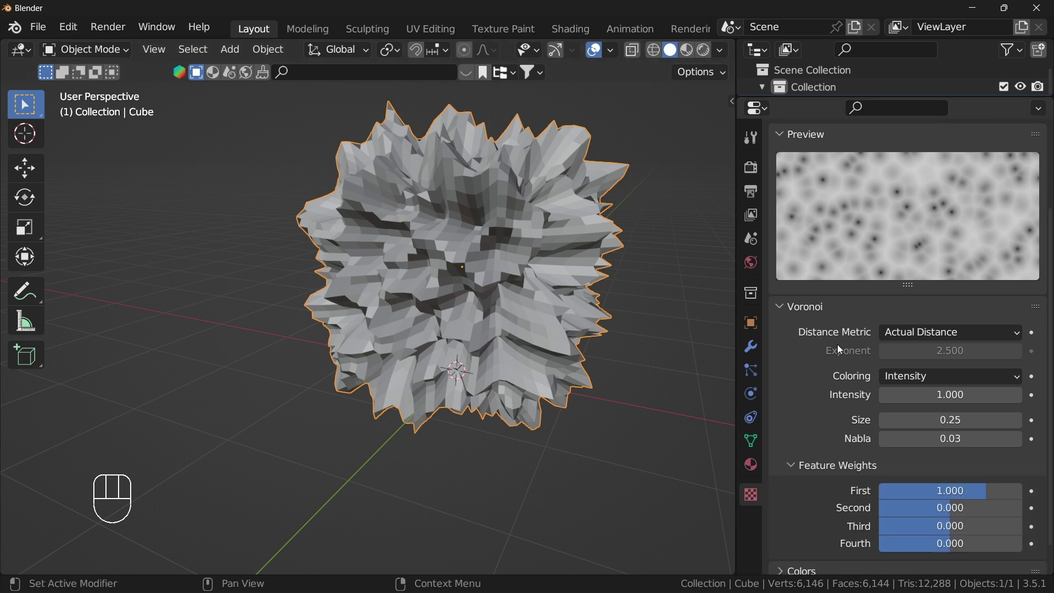
left_click_drag(967, 331, 936, 377)
middle_click(648, 376)
left_click_drag(603, 278, 588, 282)
middle_click(578, 314)
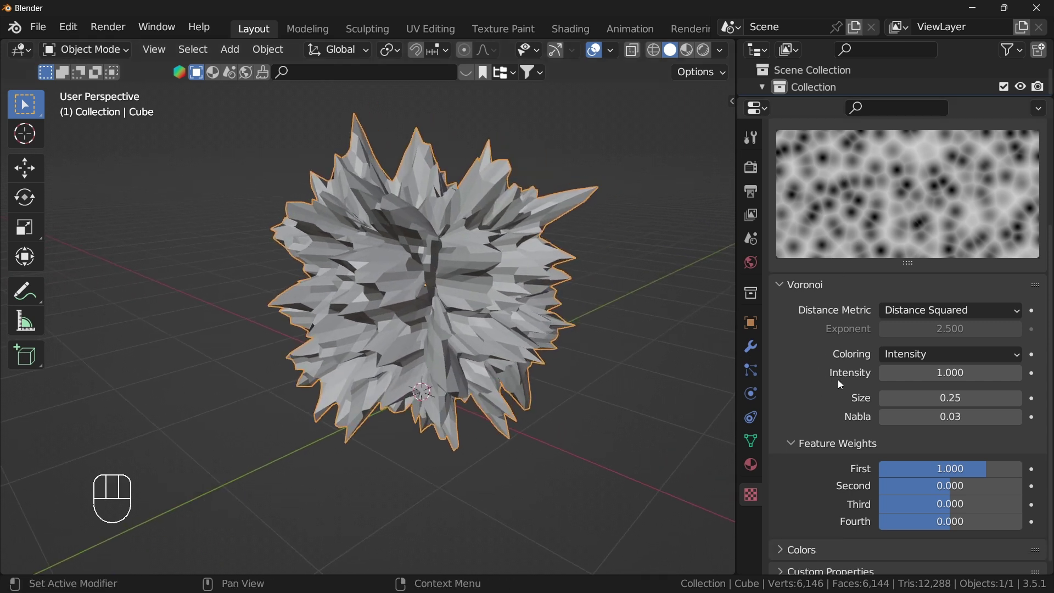
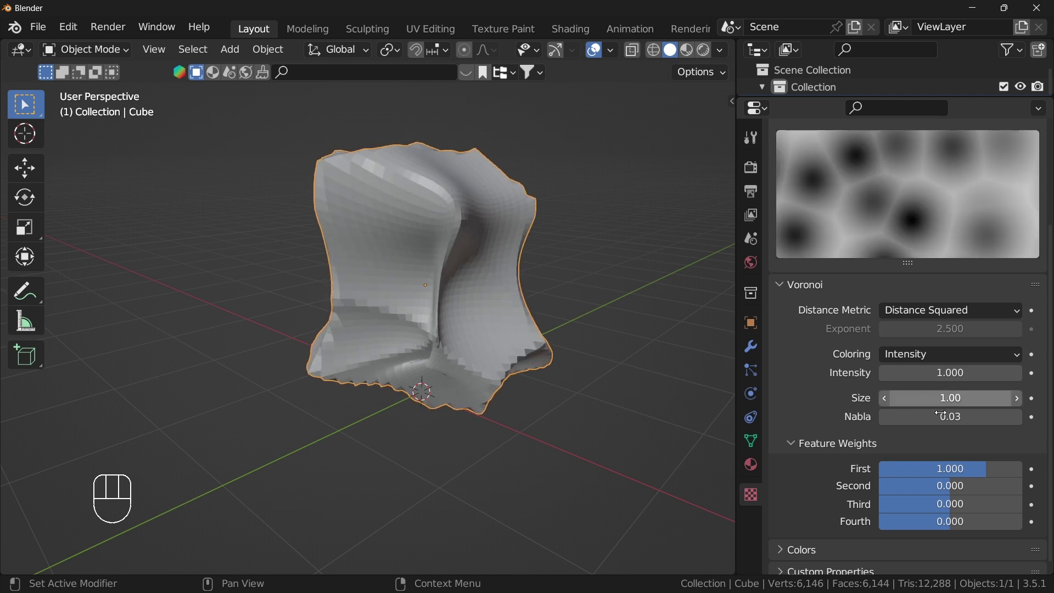
- Raise the Voronoi texture size to about 1.03 for larger lumps
left_click(1019, 406)
left_click_drag(569, 280, 677, 291)
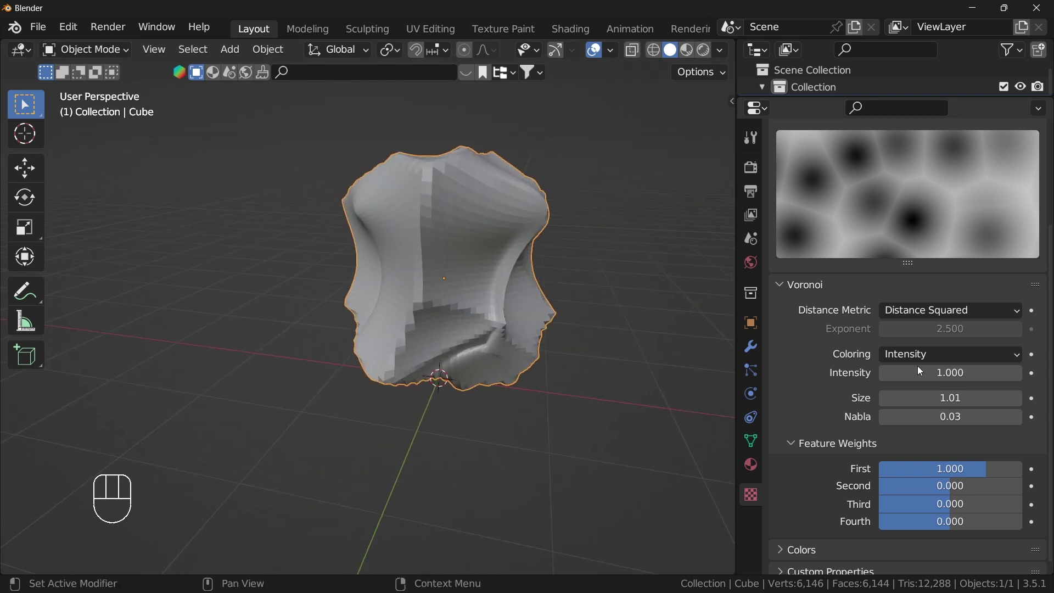
left_click(1024, 406)
left_click(1023, 406)
left_click_drag(552, 342, 309, 329)
middle_click(392, 333)
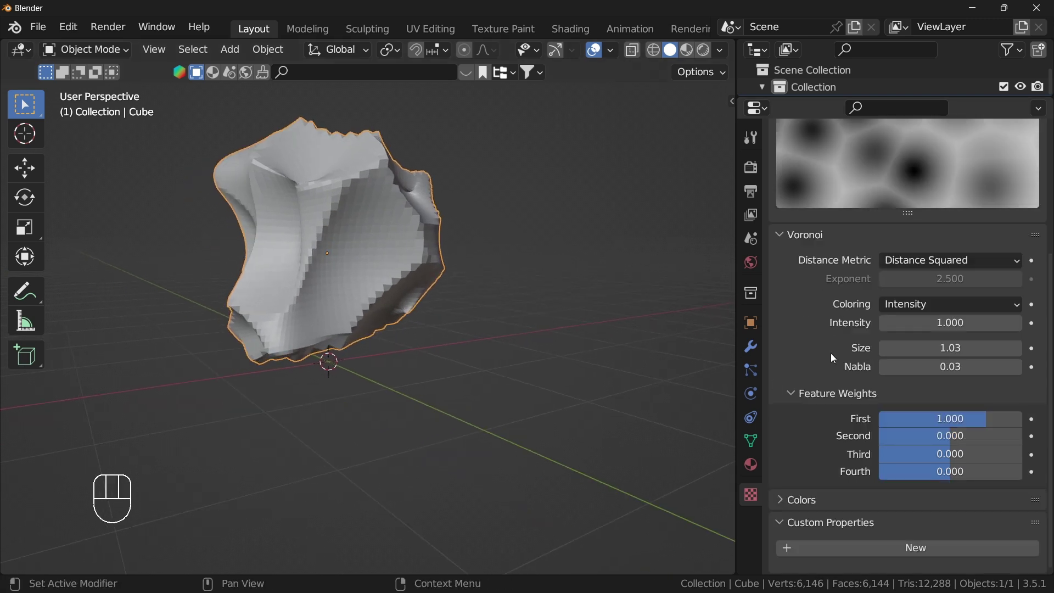
- Lower the texture contrast to 0.63, then apply the Displace modifier permanently
left_click_drag(785, 500, 828, 328)
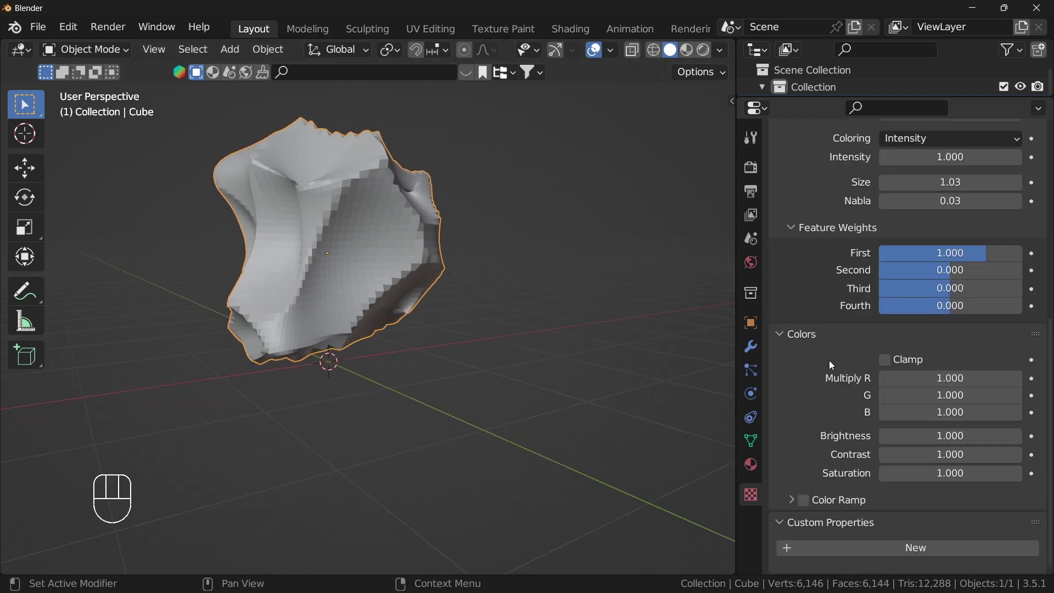
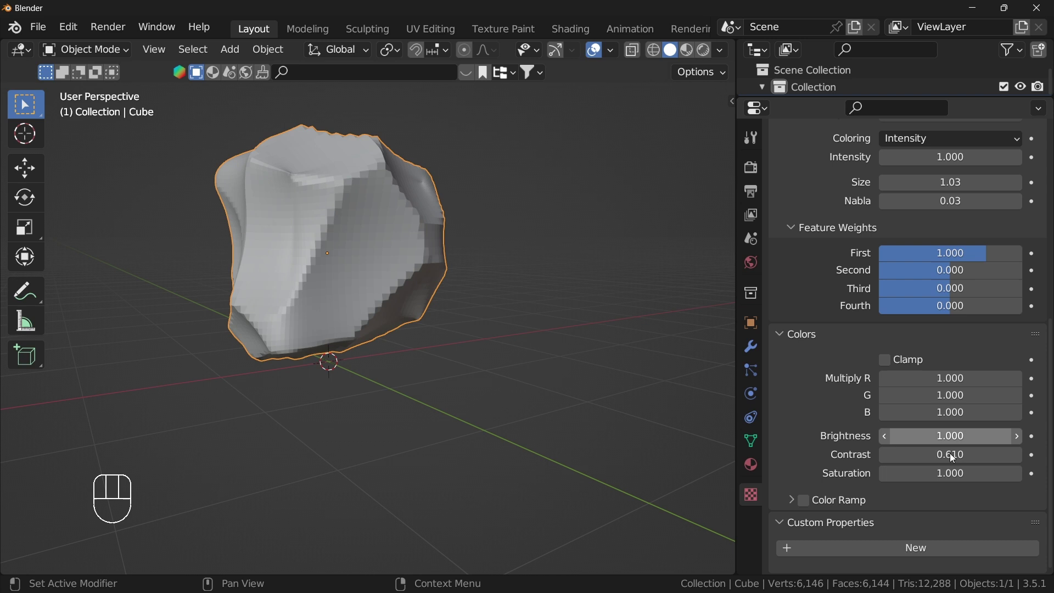
left_click(1019, 458)
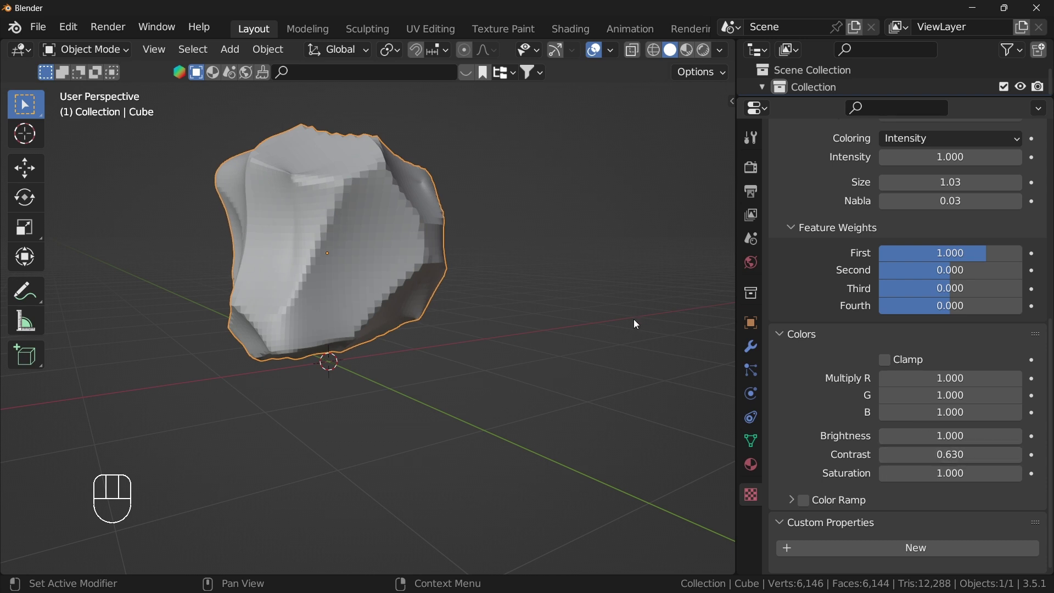
left_click_drag(468, 261, 355, 255)
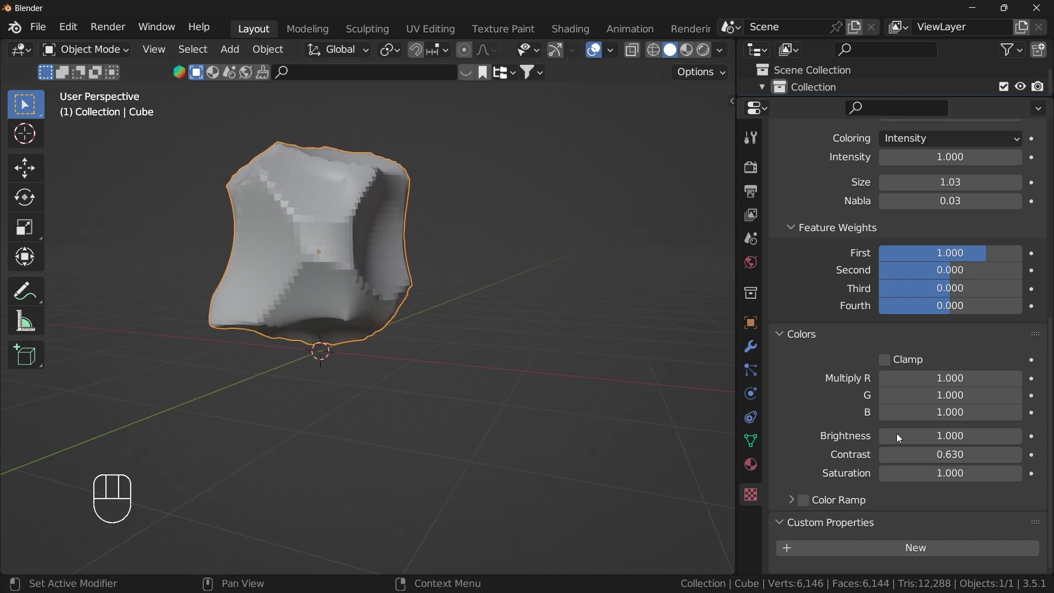
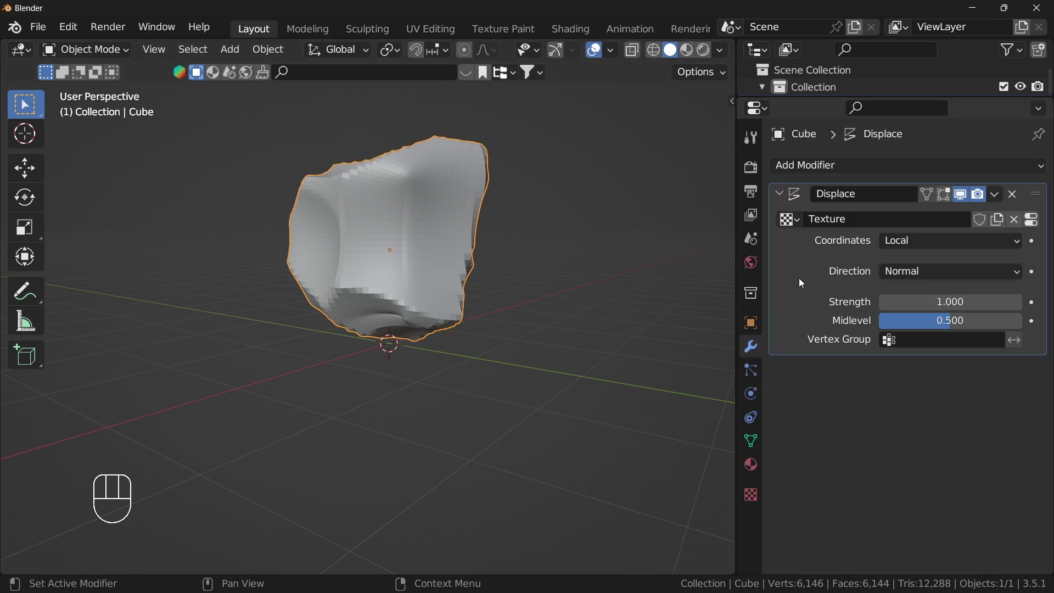
key("ctrl+a")
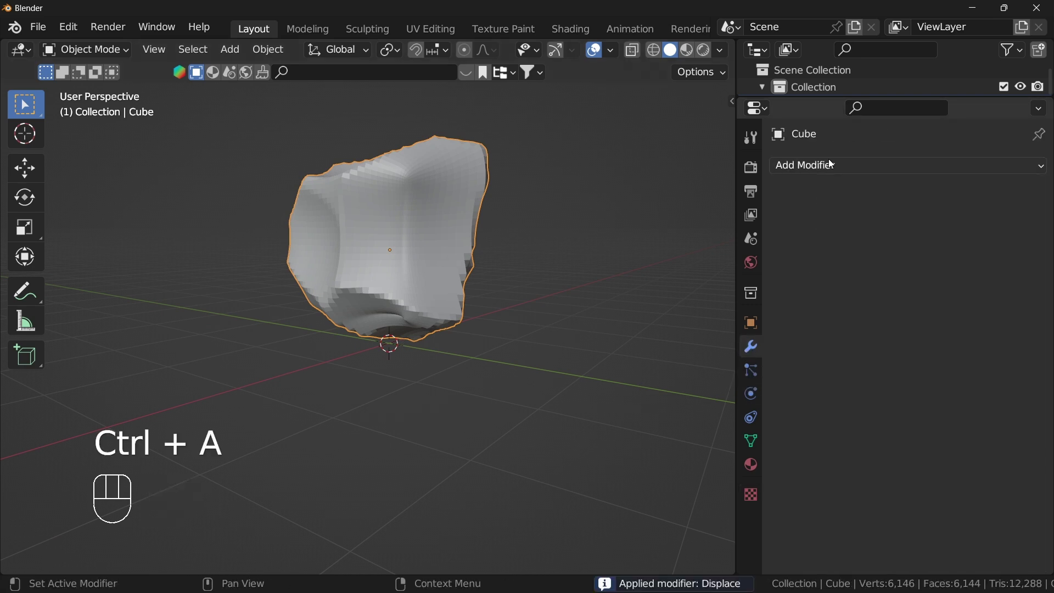
- Add a Decimate modifier to the rock and show vertex and face counts in the viewport
left_click_drag(831, 166, 717, 290)
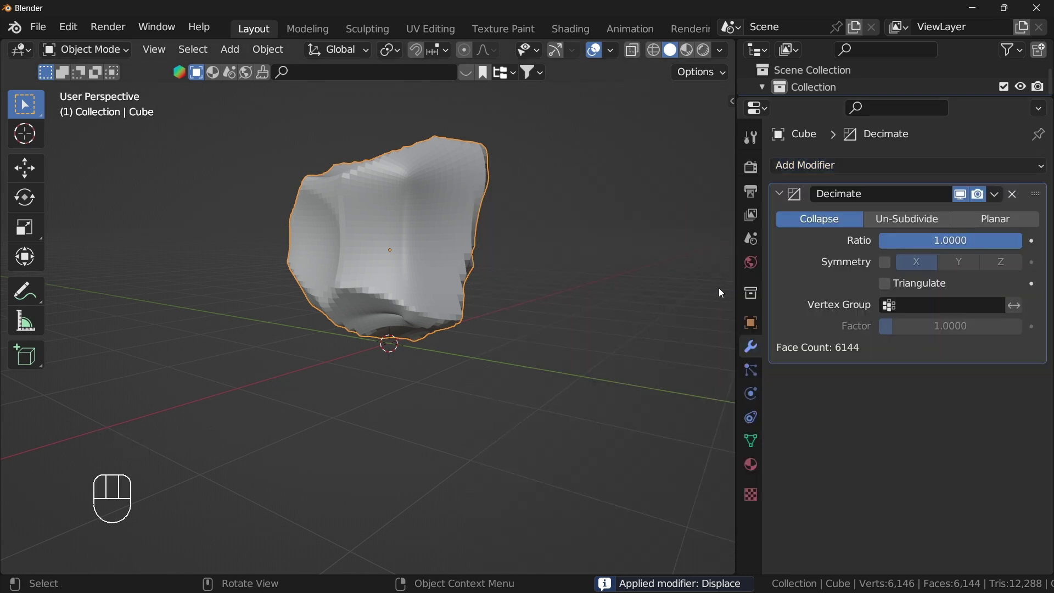
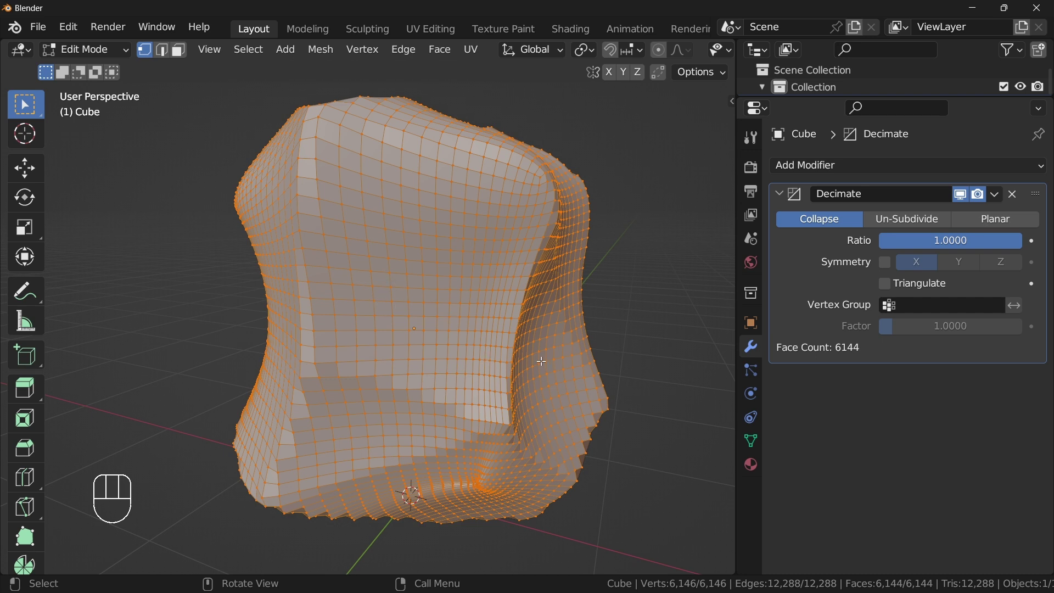
key("Tab")
left_click_drag(1017, 246, 899, 244)
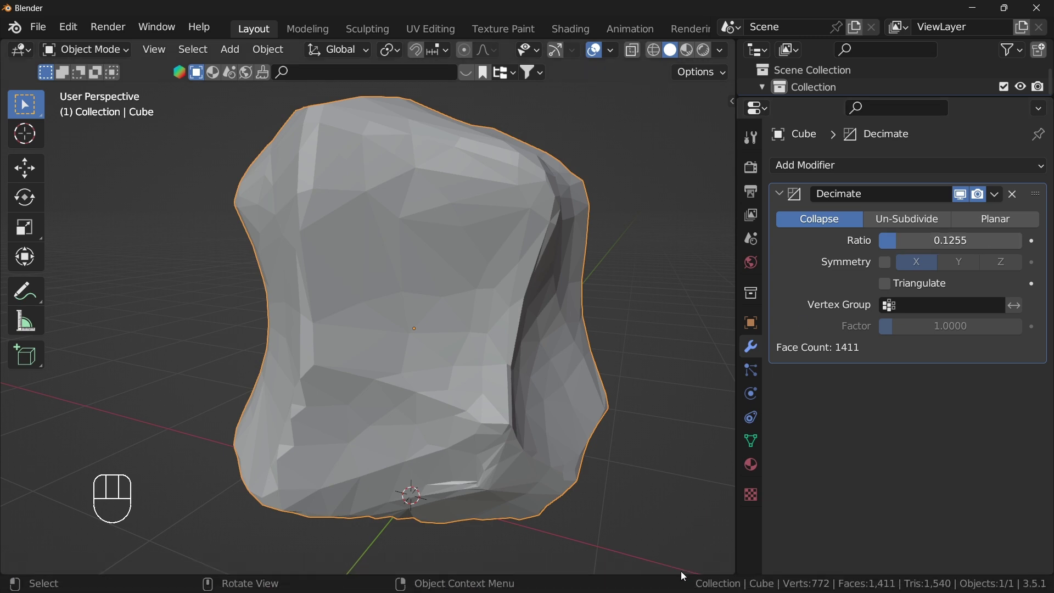
left_click_drag(679, 583, 719, 442)
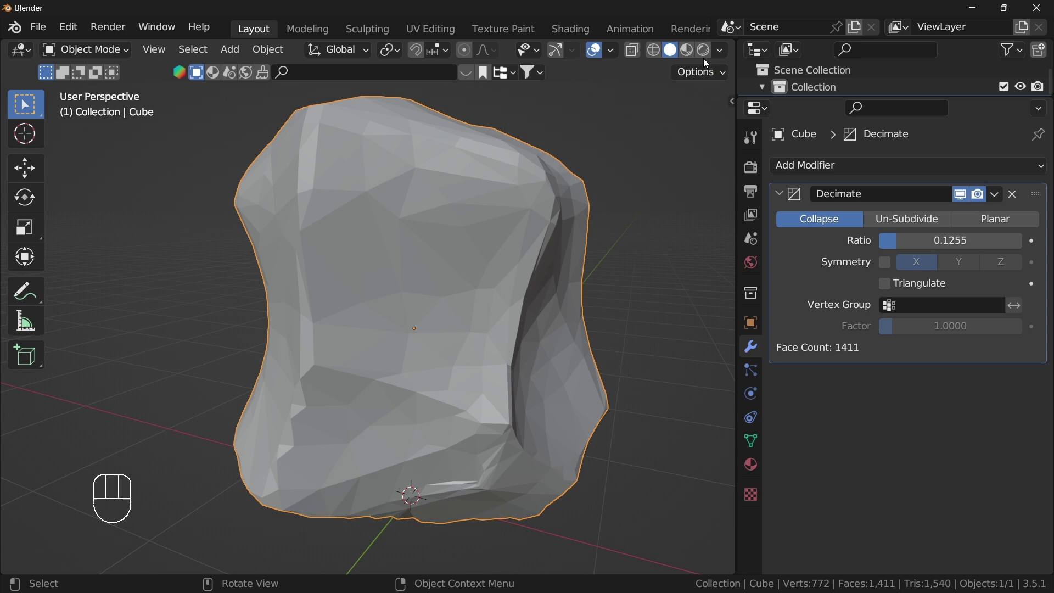
left_click_drag(726, 53, 99, 191)
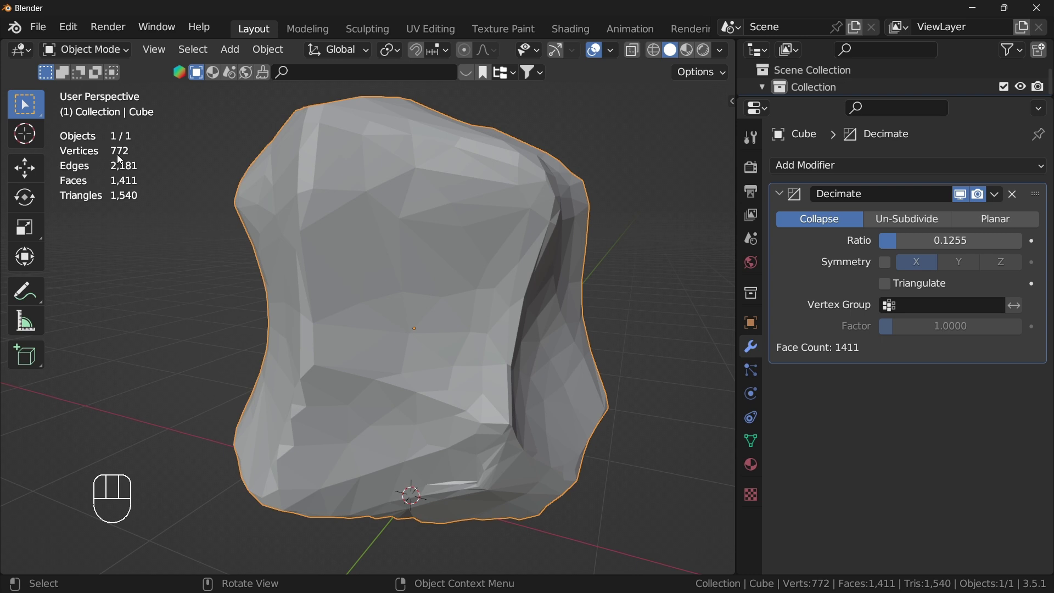
- Lower the Decimate ratio to 423 faces and apply it to the mesh
left_click_drag(962, 248, 783, 247)
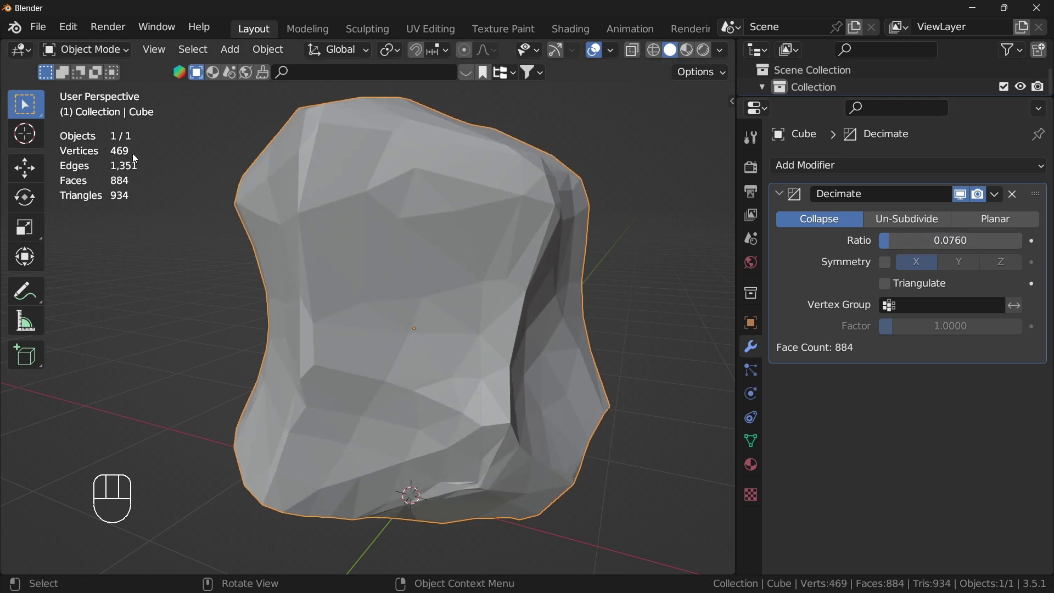
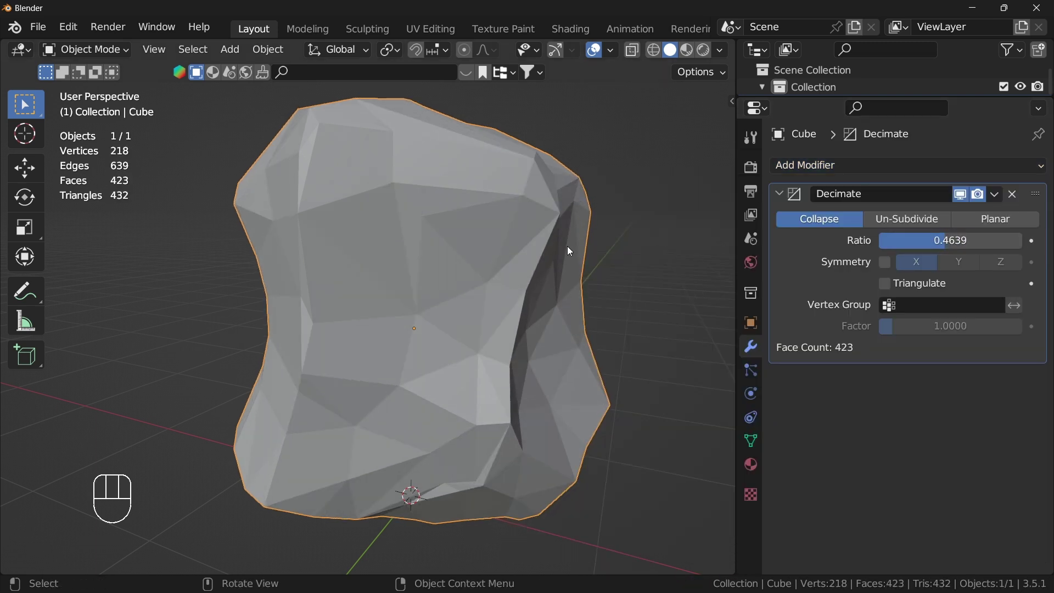
left_click_drag(545, 248, 438, 242)
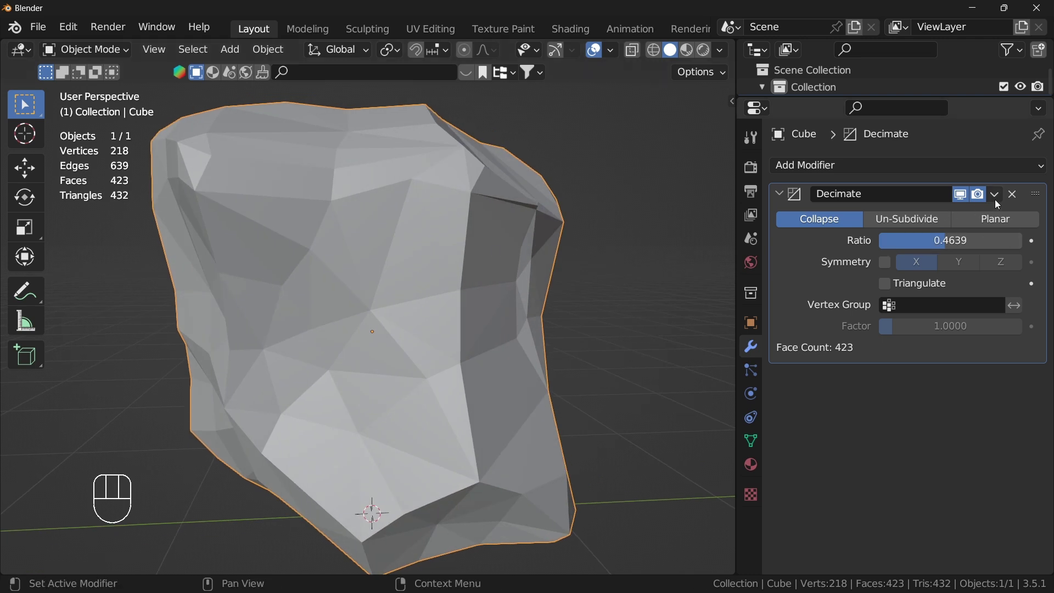
left_click_drag(997, 199, 912, 228)
left_click_drag(474, 250, 418, 248)
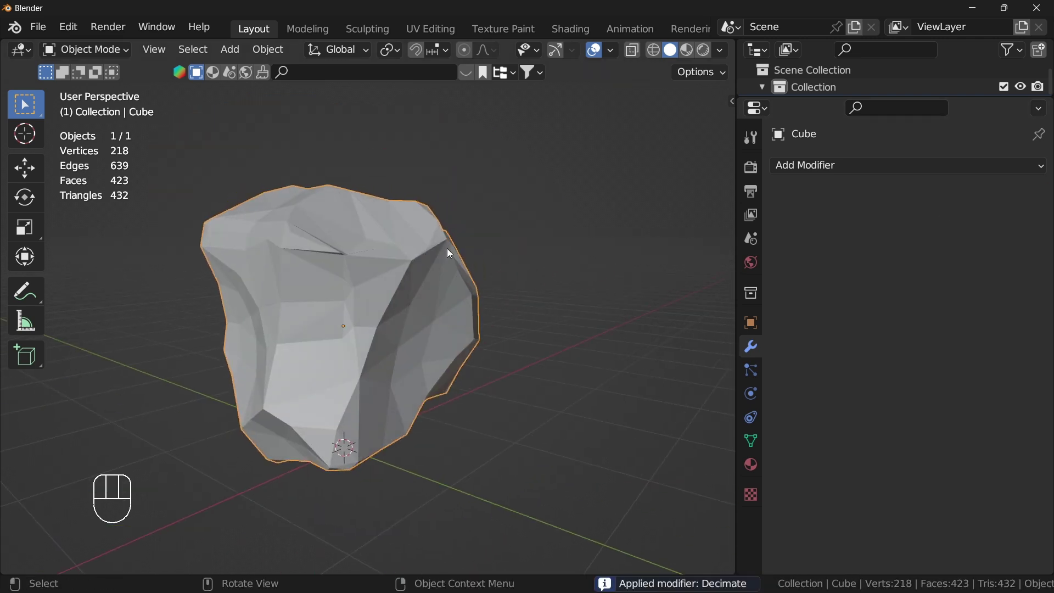
key("Tab")
left_click_drag(497, 264, 531, 254)
left_click_drag(528, 274, 356, 295)
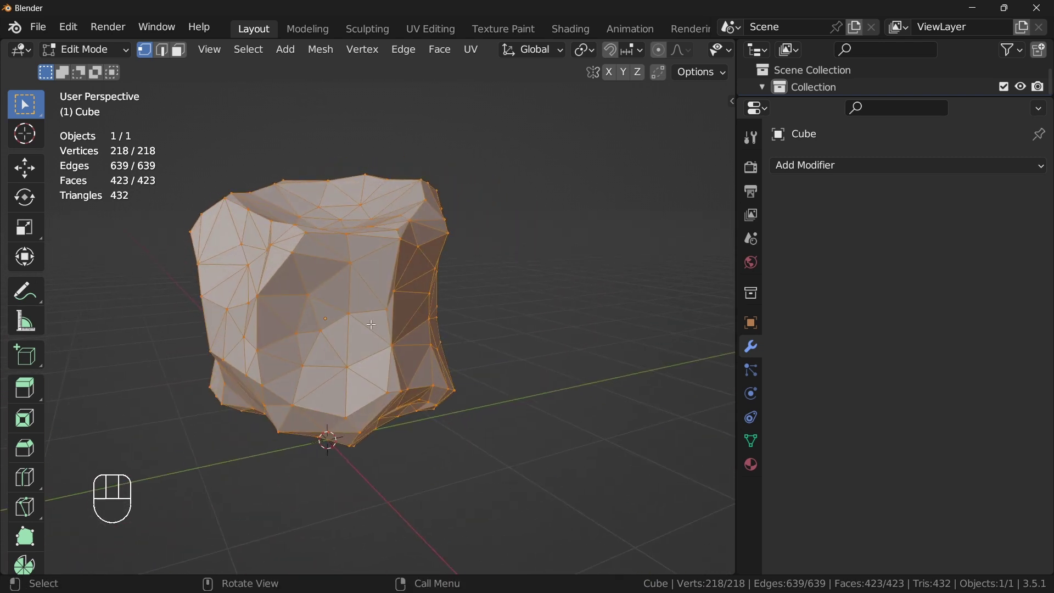
key("Tab")
left_click_drag(484, 290, 384, 298)
left_click_drag(398, 286, 367, 283)
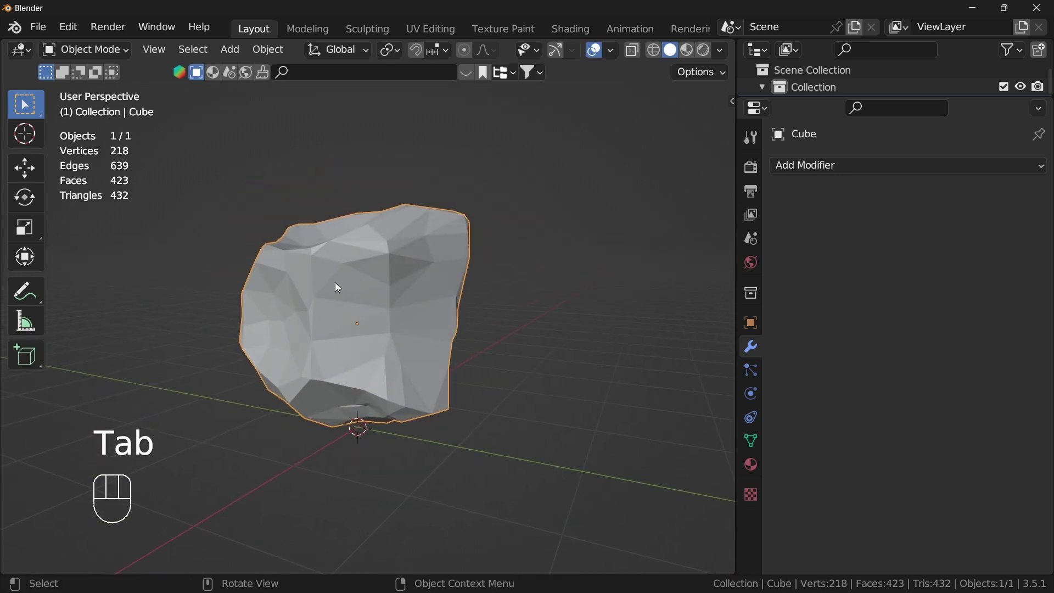
left_click_drag(396, 282, 560, 275)
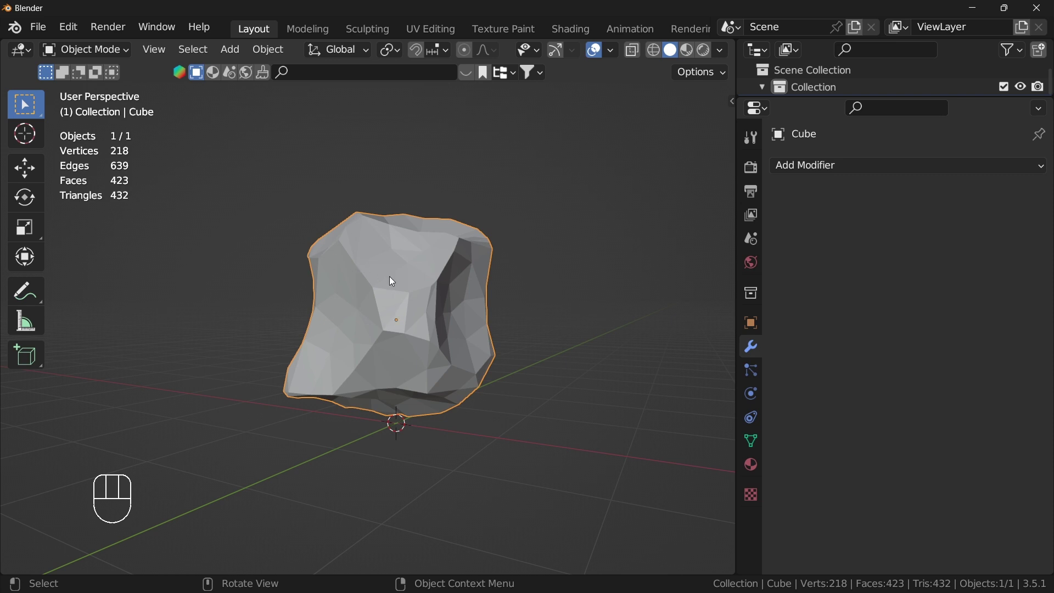
- Dissolve and clean up the rock's faces in Edit Mode into broad flat facets
key("Tab")
left_click_drag(480, 321, 514, 307)
key("c")
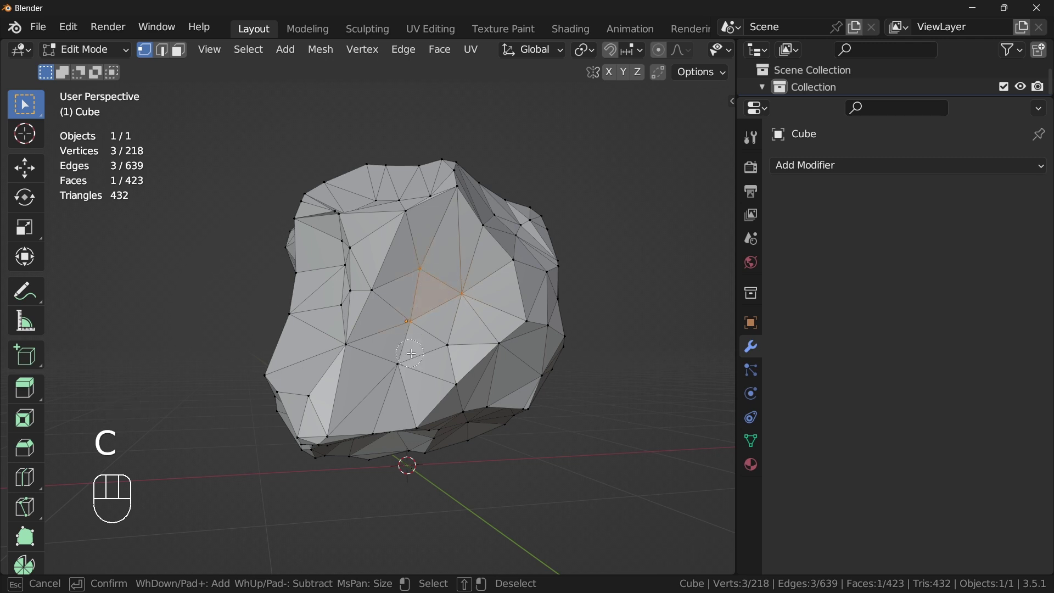
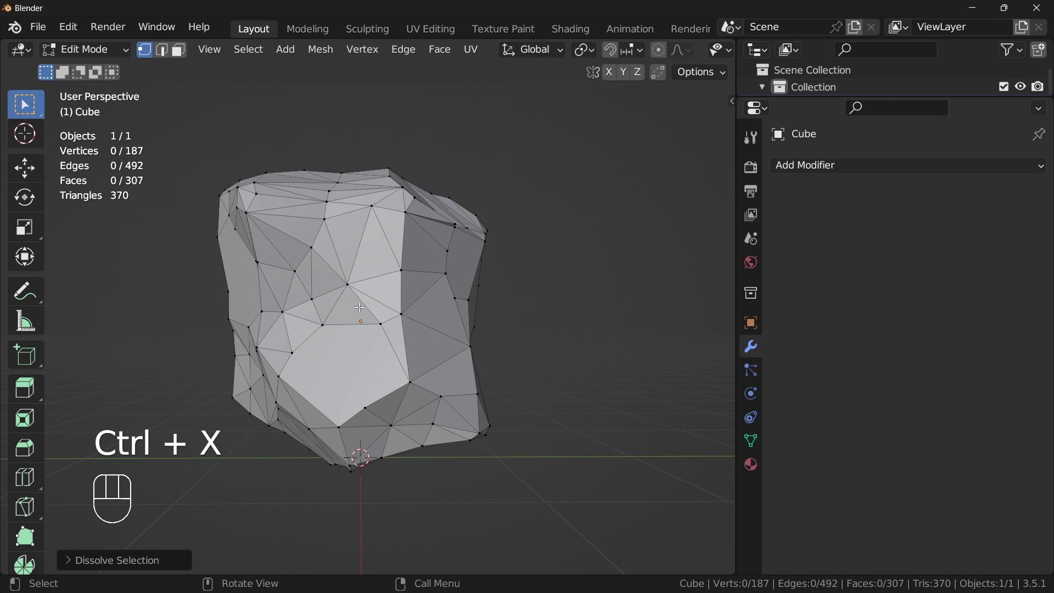
key("Tab")
left_click_drag(431, 336, 450, 393)
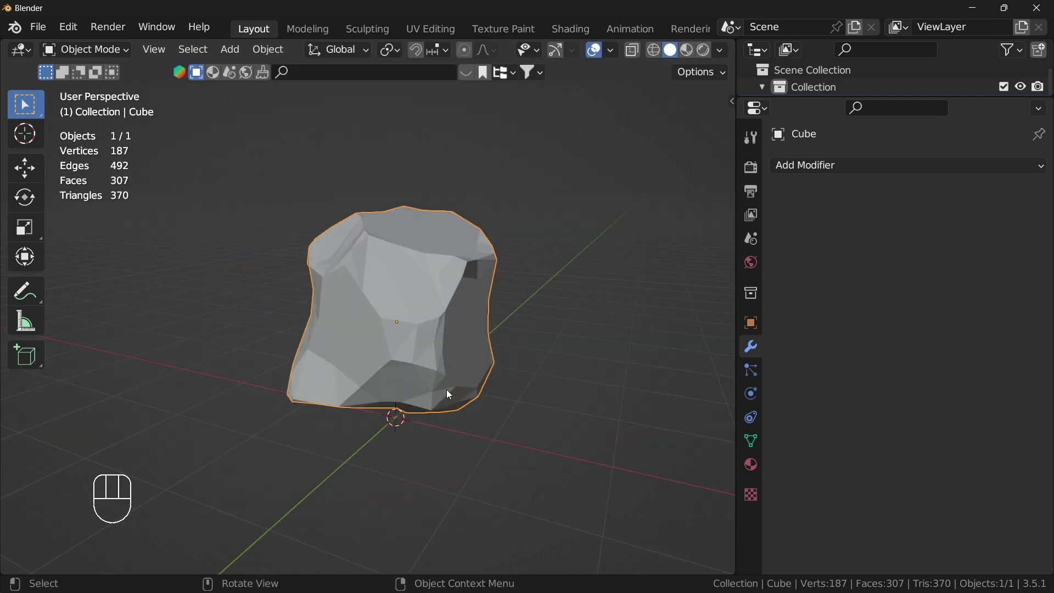
left_click_drag(417, 378, 480, 378)
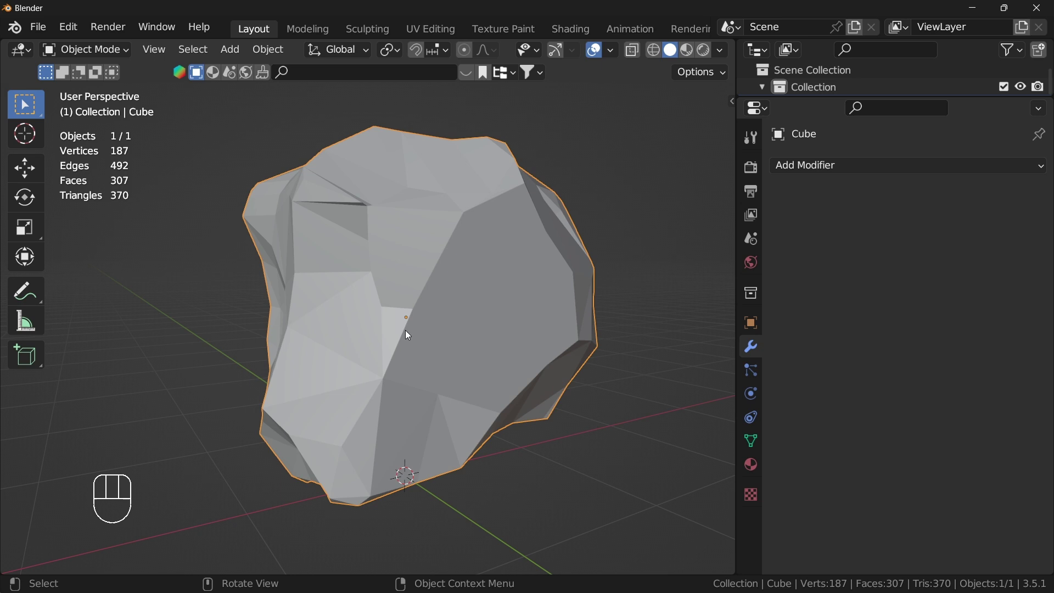
left_click_drag(466, 353, 425, 343)
key("Tab")
left_click_drag(445, 284, 452, 229)
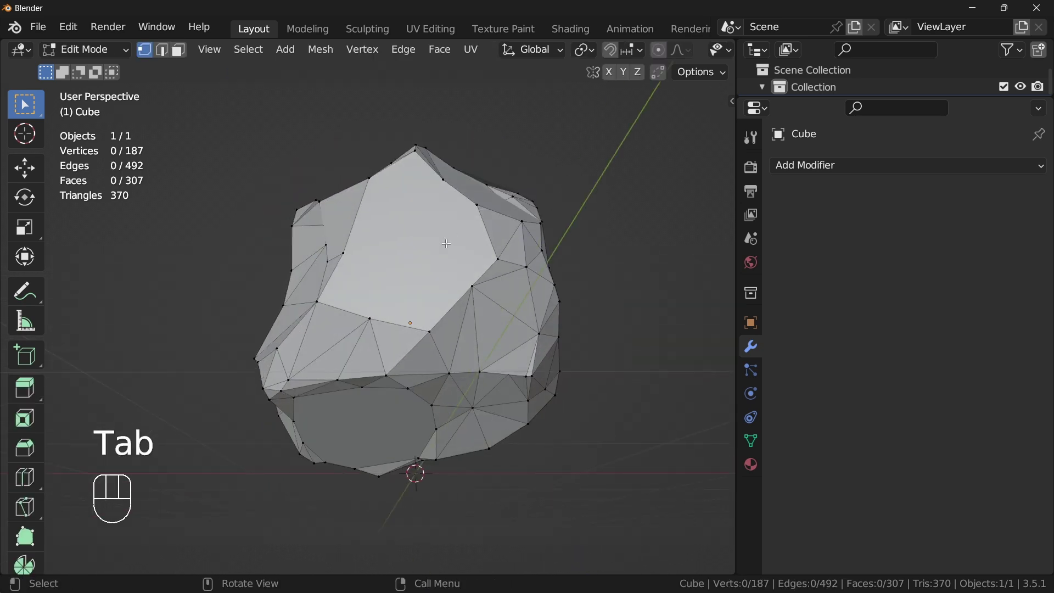
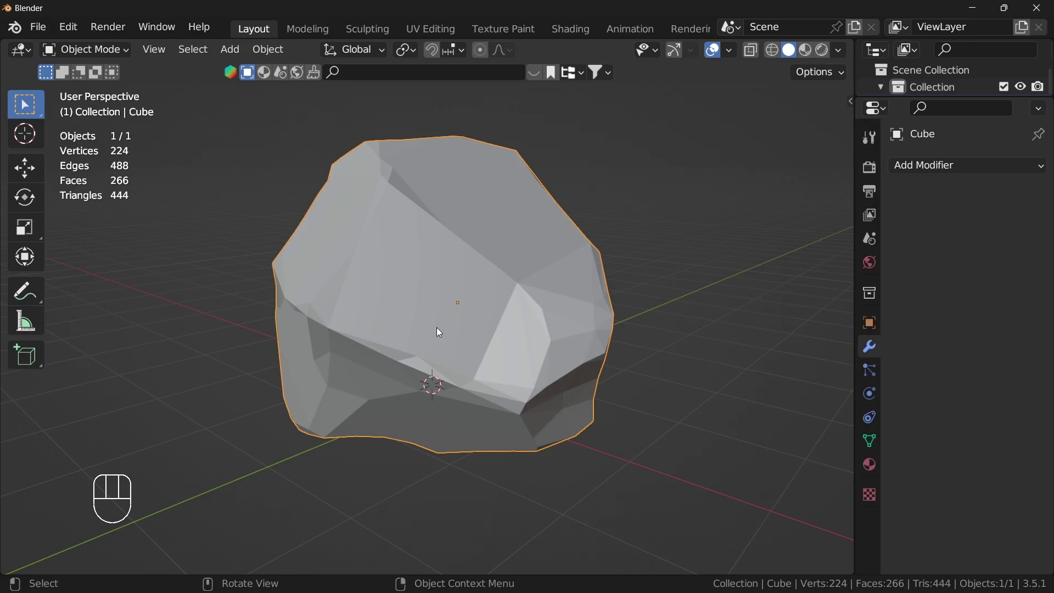
left_click_drag(464, 331, 484, 330)
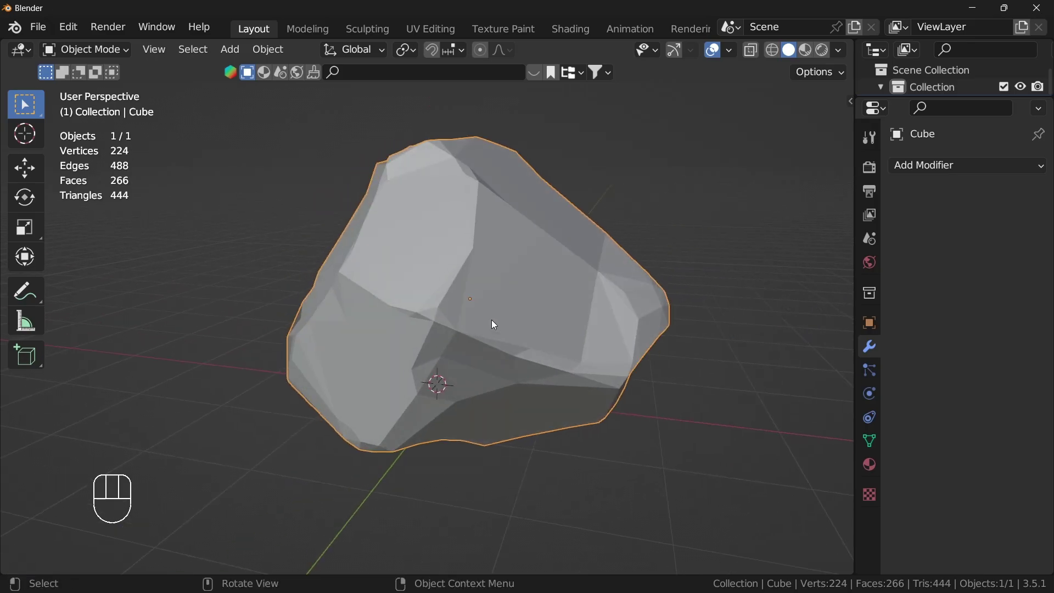
- Scale the whole mesh along Z, check it from the front, ending at 224 vertices and 266 faces
key("Tab")
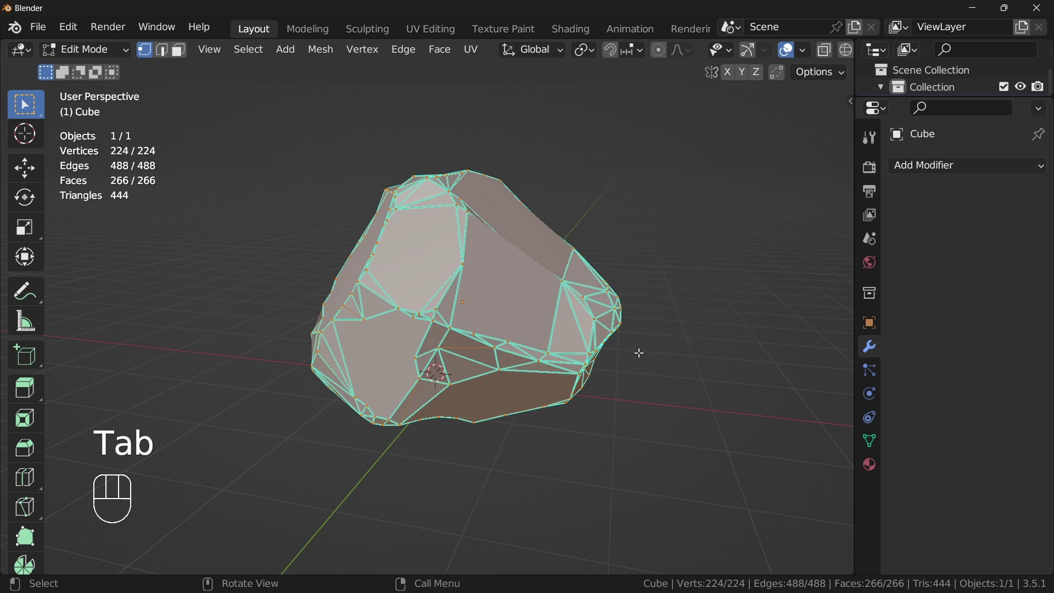
key("a")
key("s")
key("z")
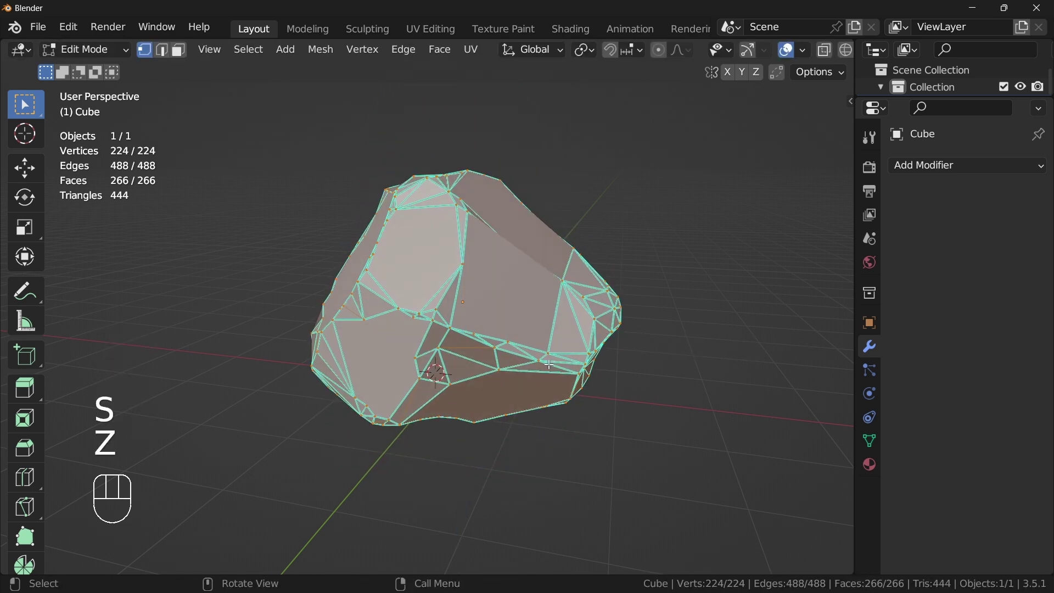
left_click_drag(581, 363, 595, 288)
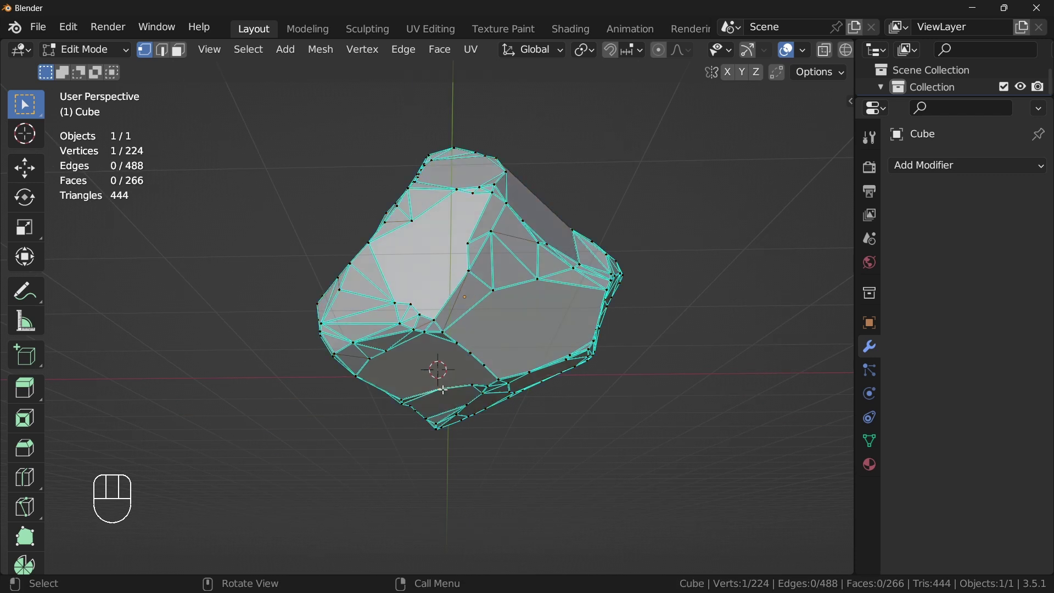
key("shift+s")
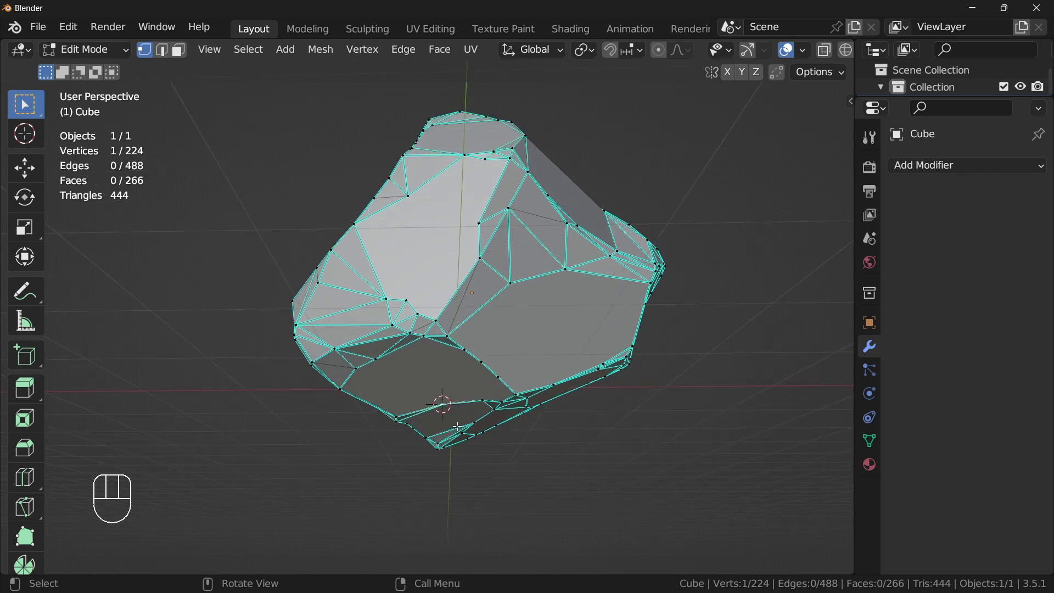
key("`")
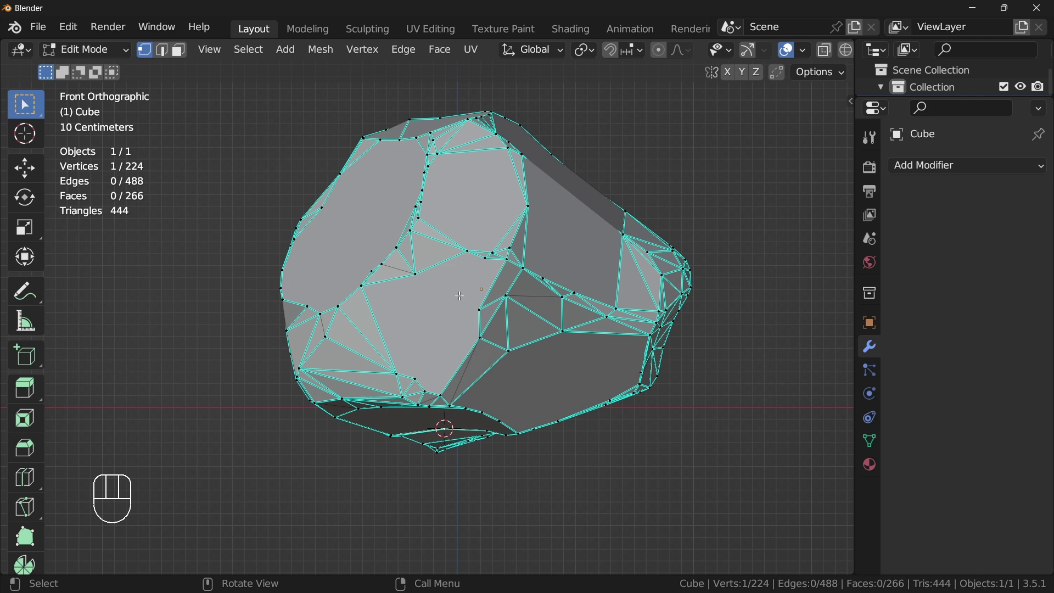
key("Tab")
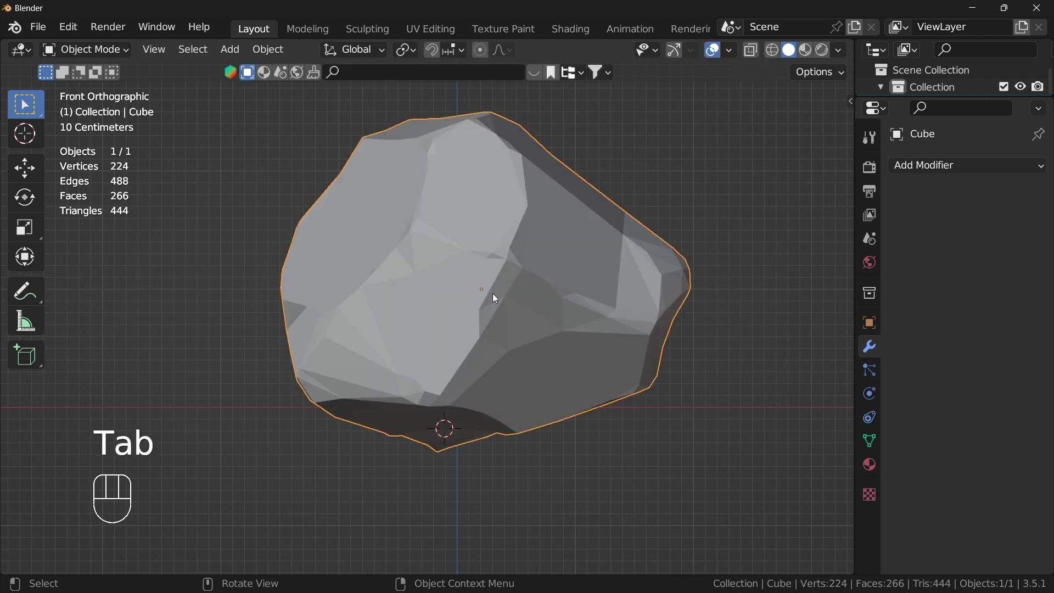
- Try scaling the rock on Z in Object Mode, then re-enter Edit Mode with the whole mesh selected
left_click_drag(495, 296, 40, 297)
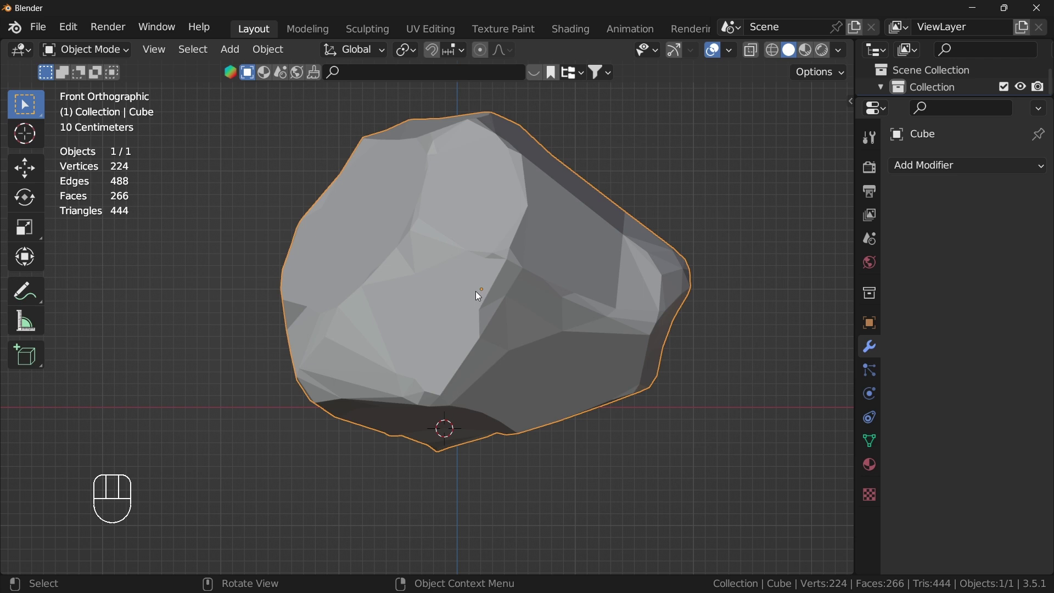
right_click(502, 284)
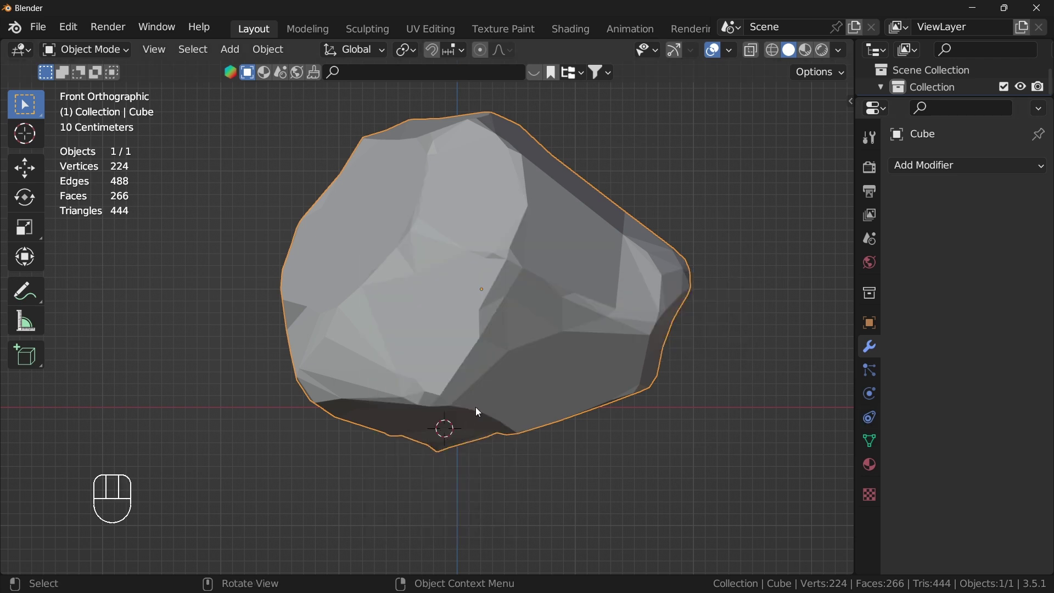
left_click_drag(579, 291, 678, 324)
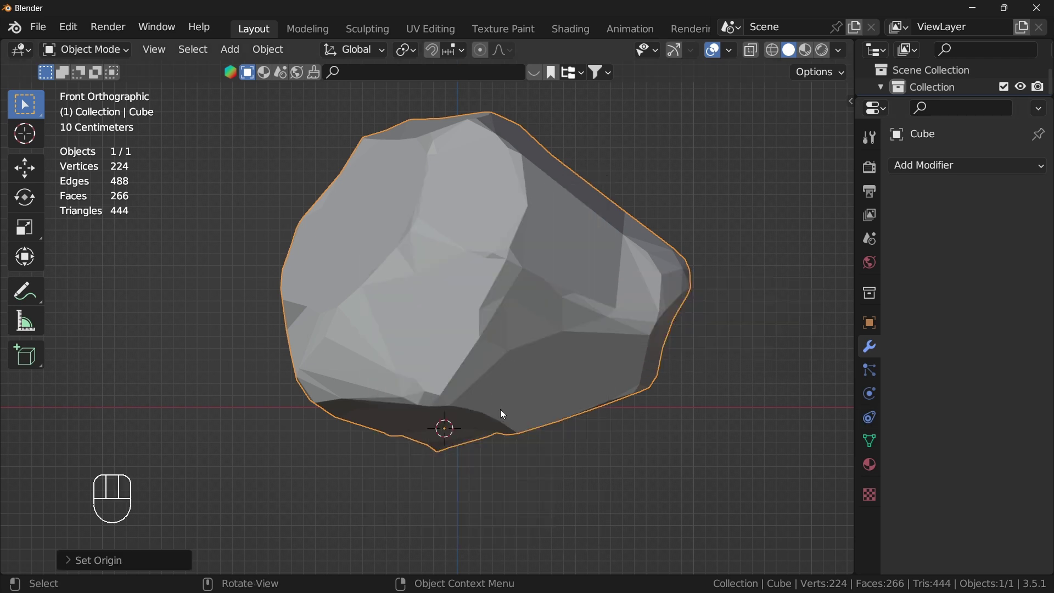
key("s")
left_click_drag(603, 451, 606, 465)
key("s")
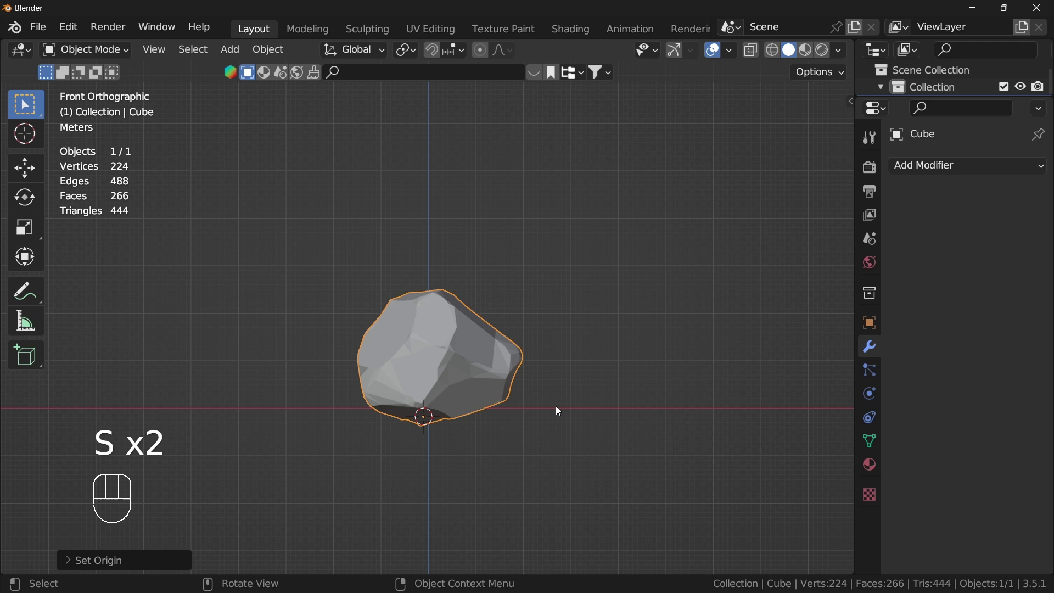
key("z")
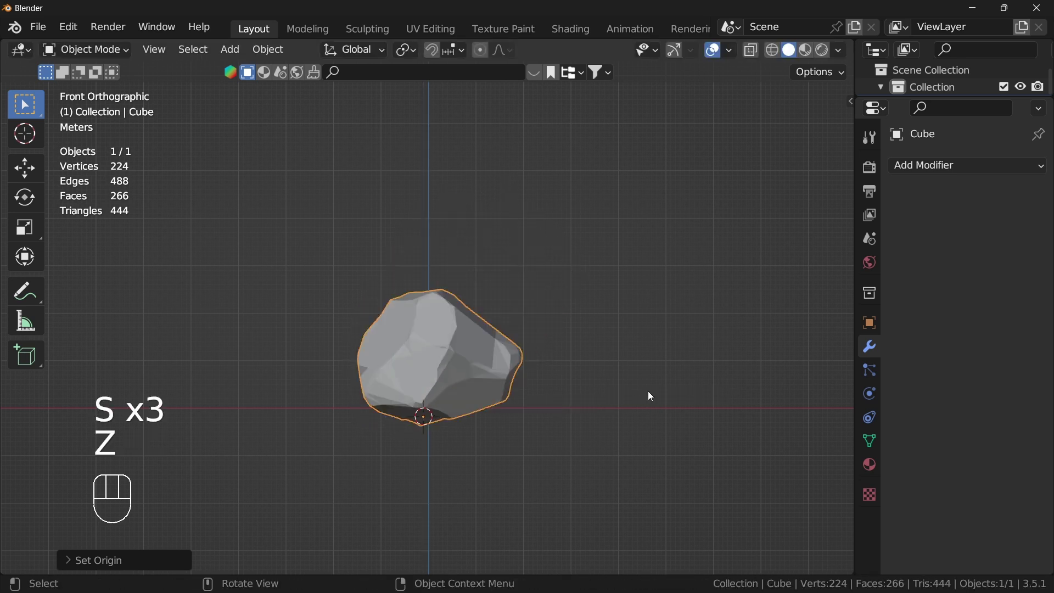
key("s")
key("z")
key("Tab")
key("a")
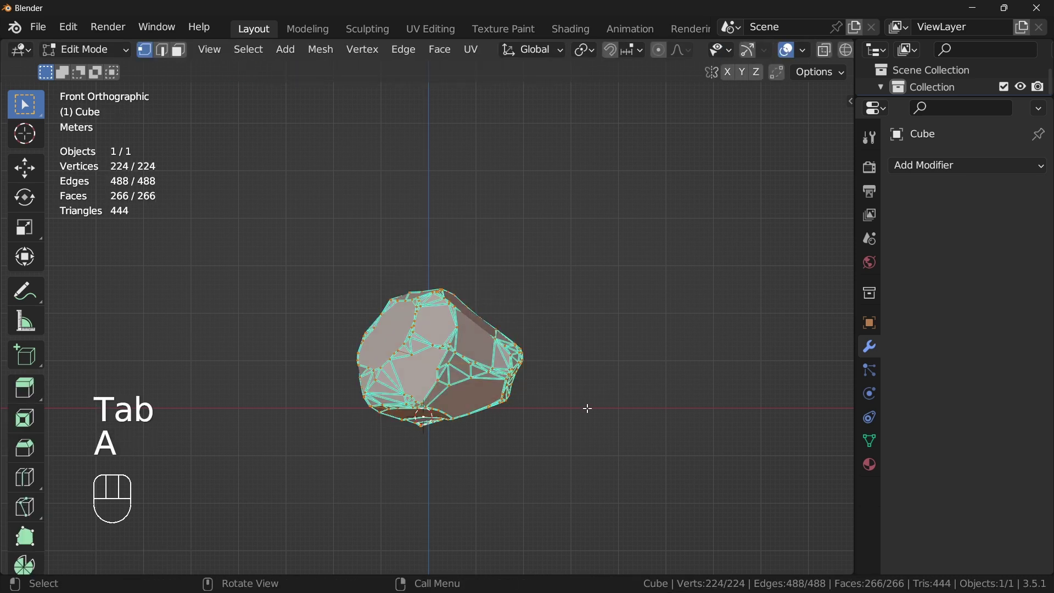
- Stretch the rock's mesh along Z and return to Object Mode
key("s")
key("s")
key("z")
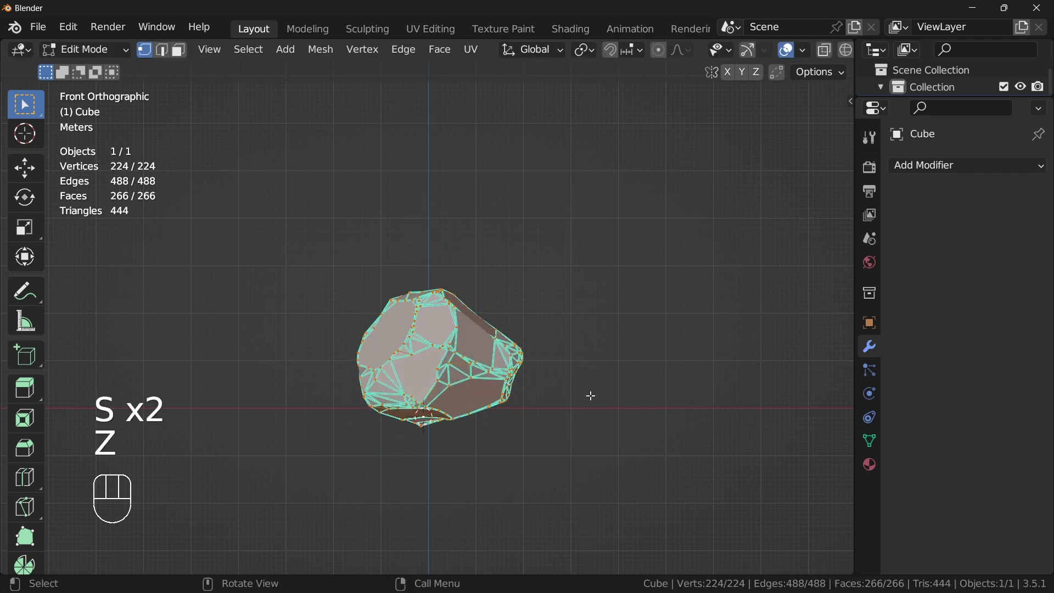
key("Tab")
middle_click(532, 366)
middle_click(490, 361)
- Duplicate the rock as Cube.001, slide it along X and scale it taller on Z
key("shift+d")
key("x")
left_click_drag(675, 391, 701, 373)
key("s")
key("z")
right_click(727, 373)
key("s")
key("Tab")
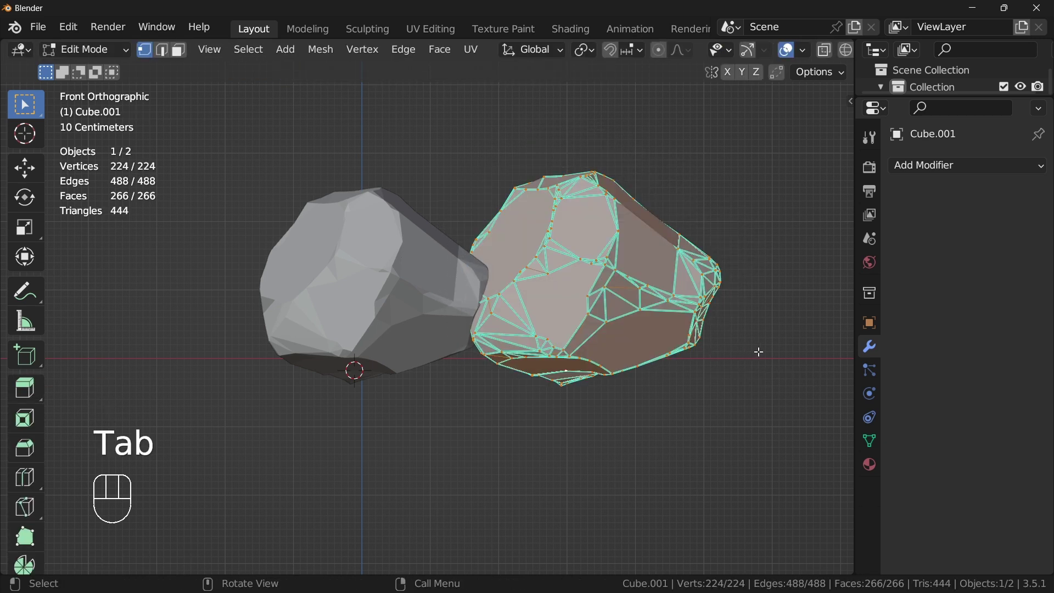
- Narrow the second rock's mesh on X and lift it upward into a pointed stone
key("a")
key("s")
key("x")
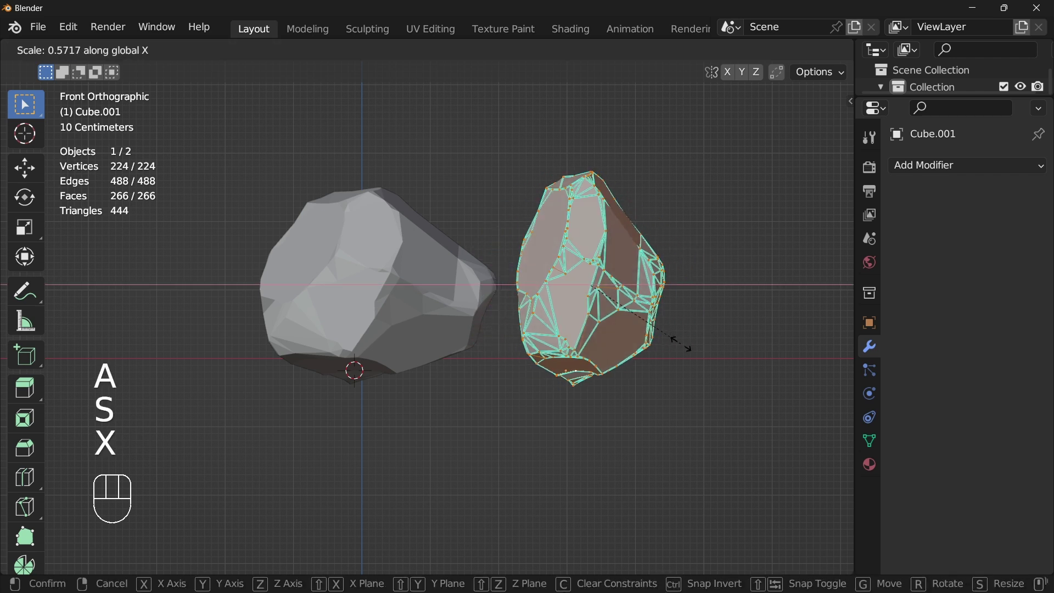
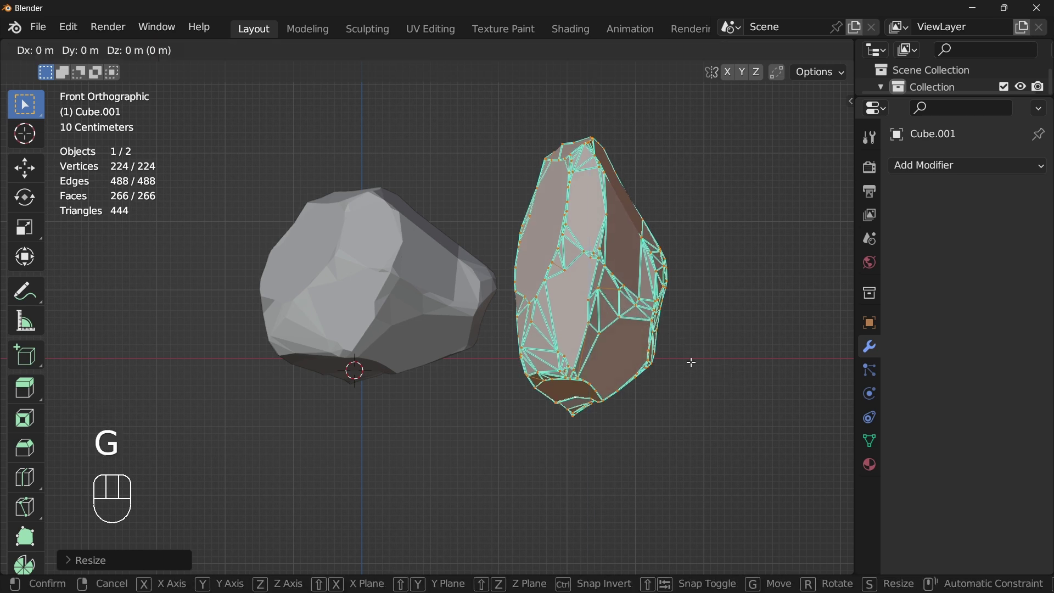
key("Tab")
key("f")
key("g")
key("z")
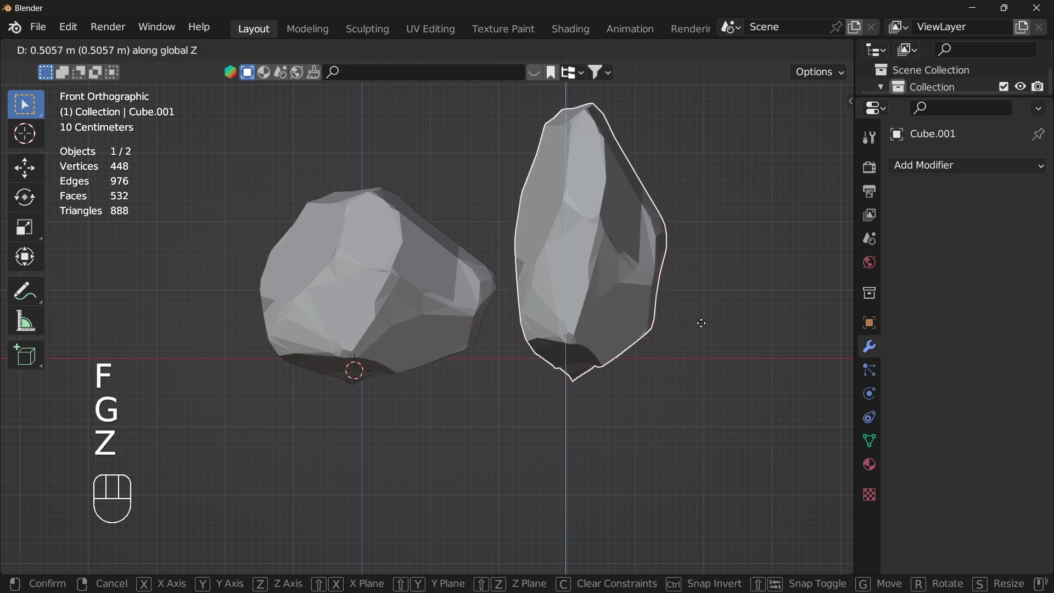
key("g")
key("x")
- Orbit around the pair and resize the tall rock's mesh horizontally
left_click_drag(400, 301, 416, 239)
left_click_drag(404, 277, 385, 311)
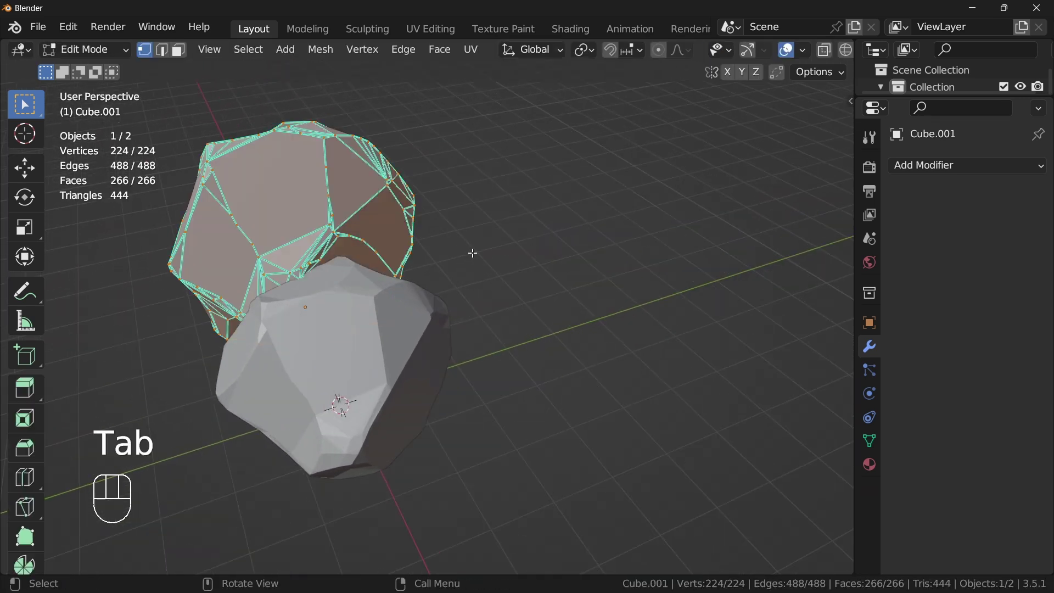
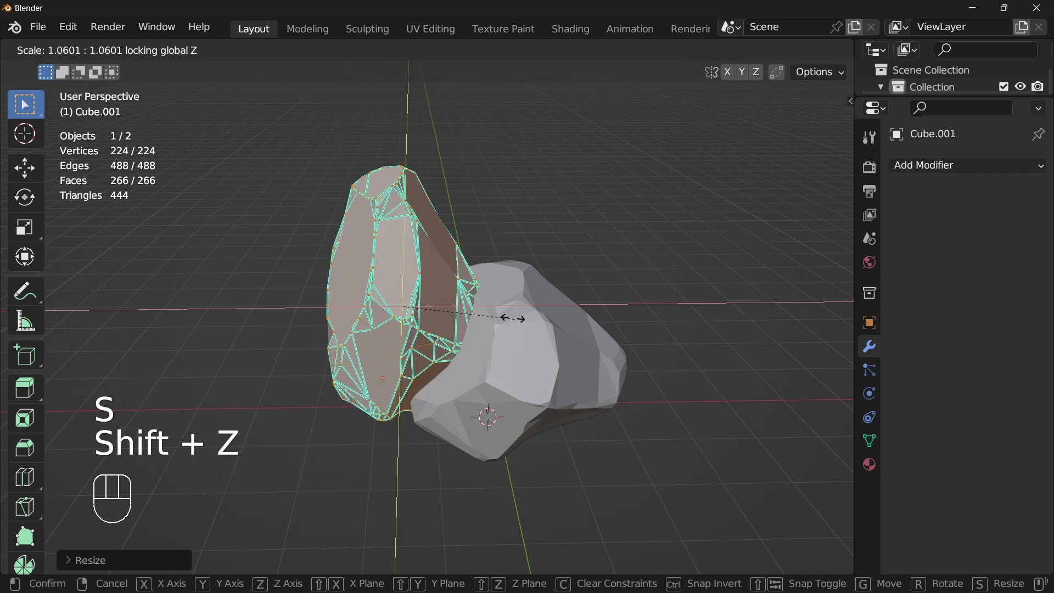
middle_click(440, 296)
key("Tab")
left_click_drag(495, 264, 440, 280)
- Move the tall rock along Y and X so it stands behind the first, checked from the front
key("g")
key("y")
left_click(517, 294)
key("g")
key("x")
left_click_drag(520, 318, 551, 336)
left_click_drag(552, 337, 577, 328)
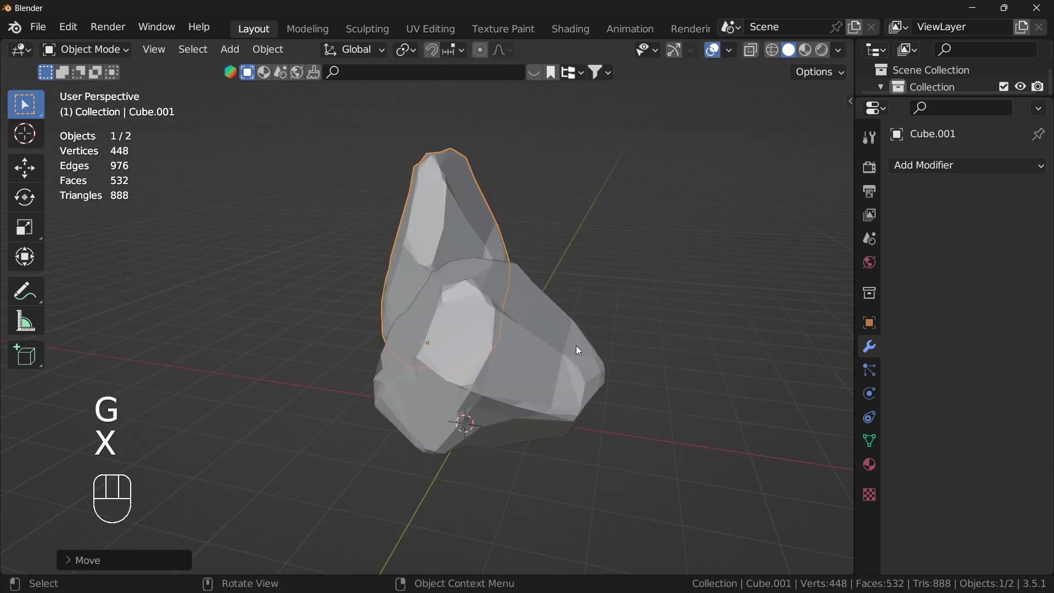
key("`")
left_click(529, 329)
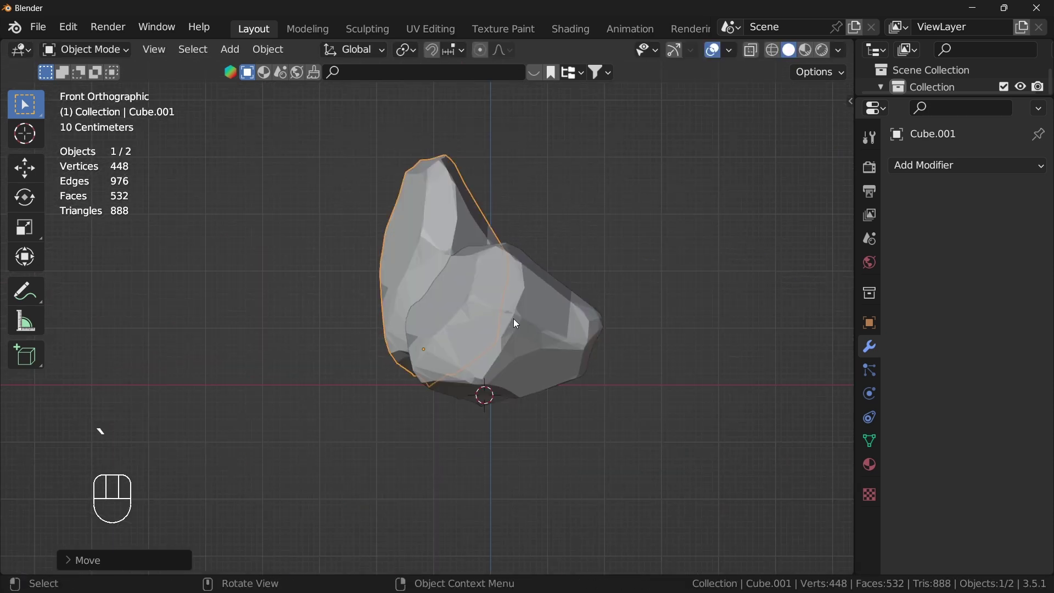
- Duplicate a rock, shrink it to about half size, rotate it on Z and set it at the base
middle_click(526, 315)
key("shift+d")
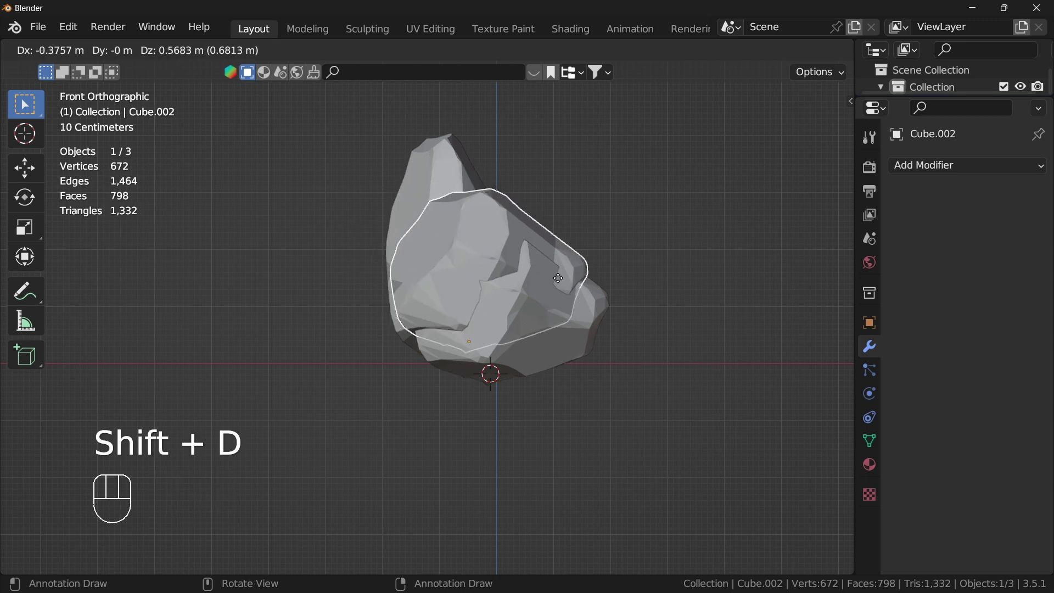
key("x")
left_click_drag(574, 346, 601, 348)
key("s")
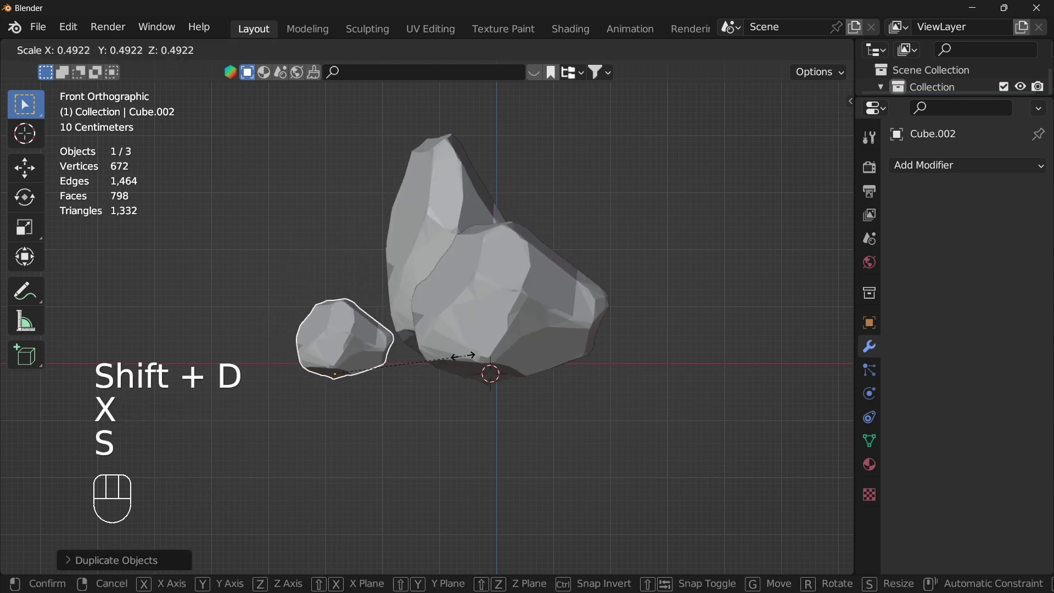
key("r")
key("z")
left_click_drag(396, 318, 416, 361)
- Slide the small rock along Y into the cluster and check the group from the front
middle_click(430, 348)
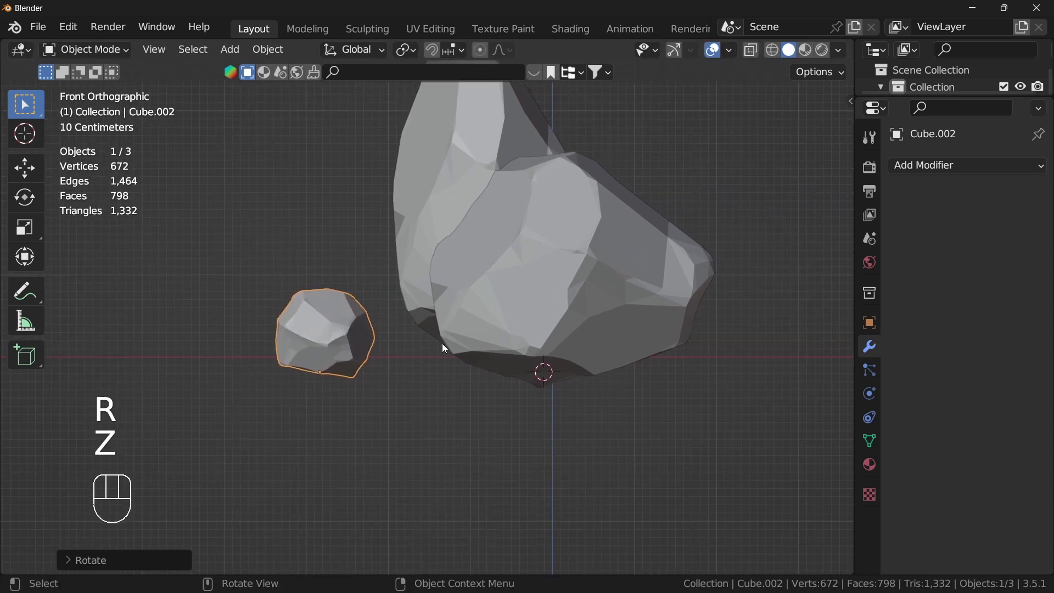
key("g")
left_click_drag(616, 400, 691, 442)
key("y")
left_click_drag(507, 344, 471, 333)
key("`")
middle_click(521, 335)
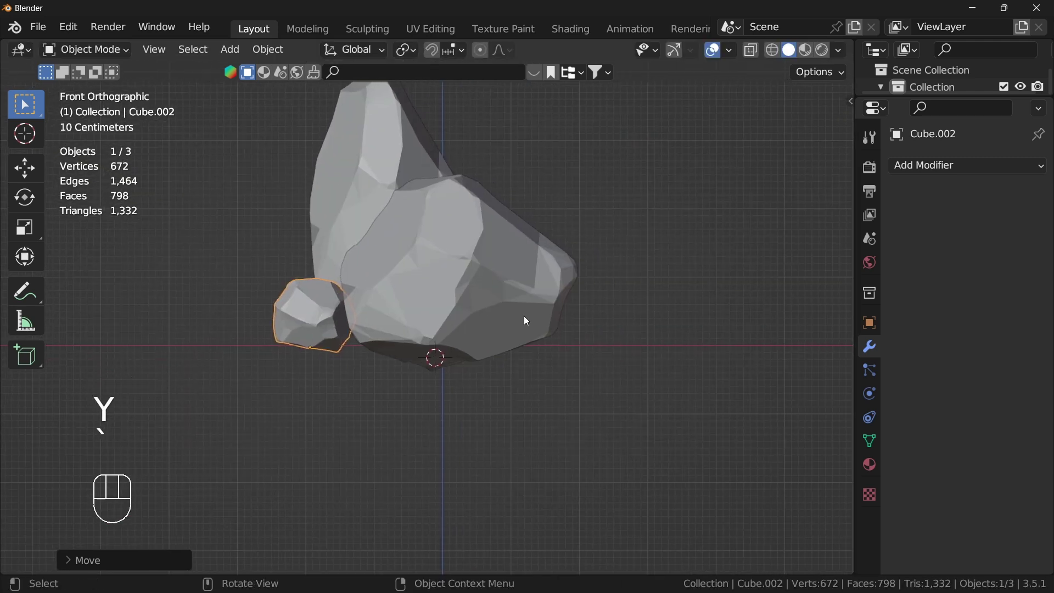
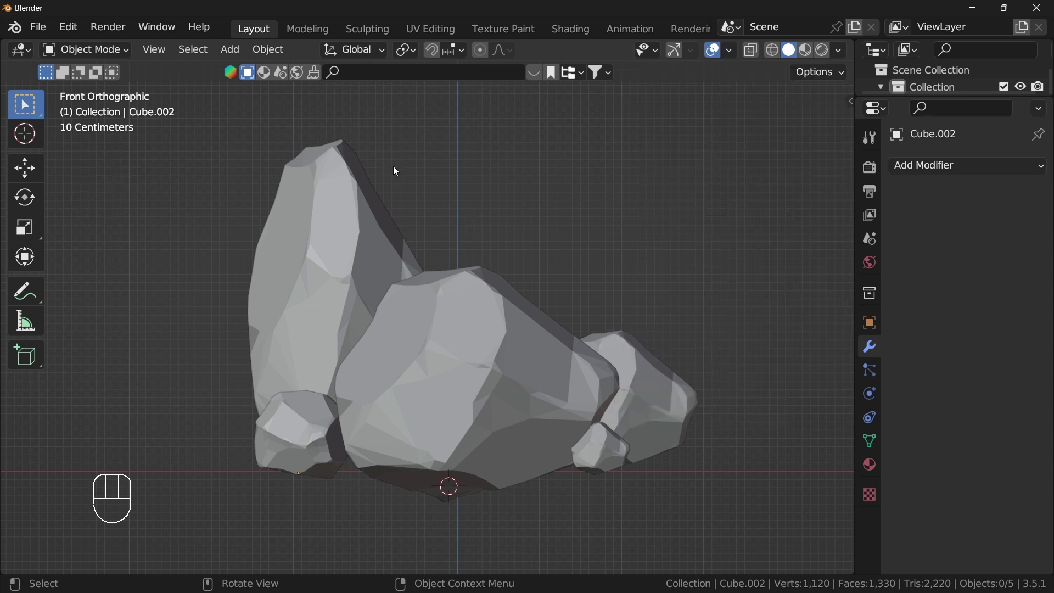
- Switch the viewport to material shading to review the rock cluster
key("t")
middle_click(631, 185)
left_click_drag(807, 55, 554, 257)
left_click_drag(553, 257, 598, 261)
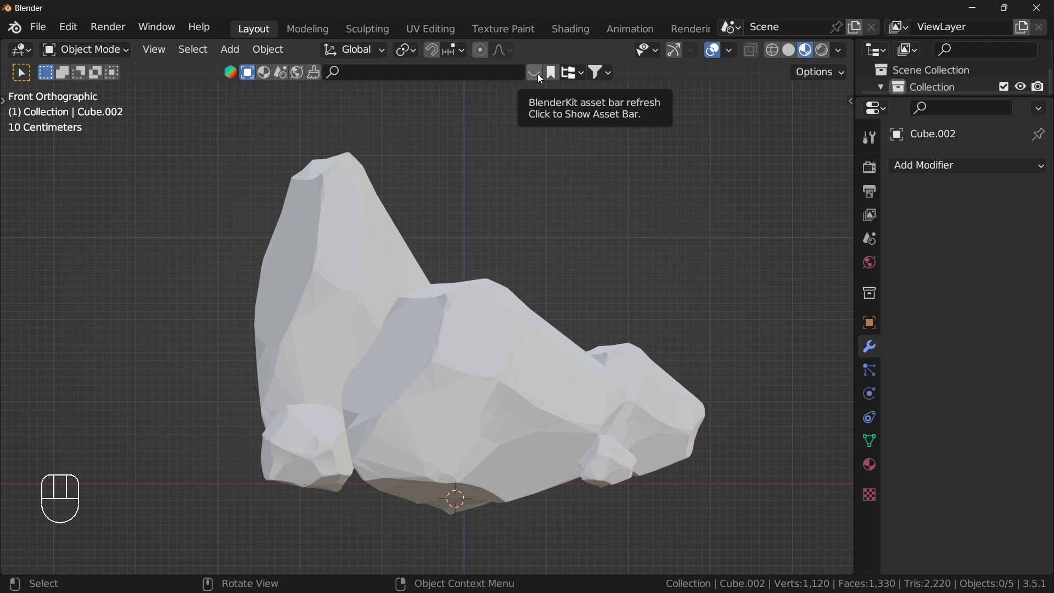
- Search the BlenderKit material library for STONE and find a beige stone material
left_click(540, 77)
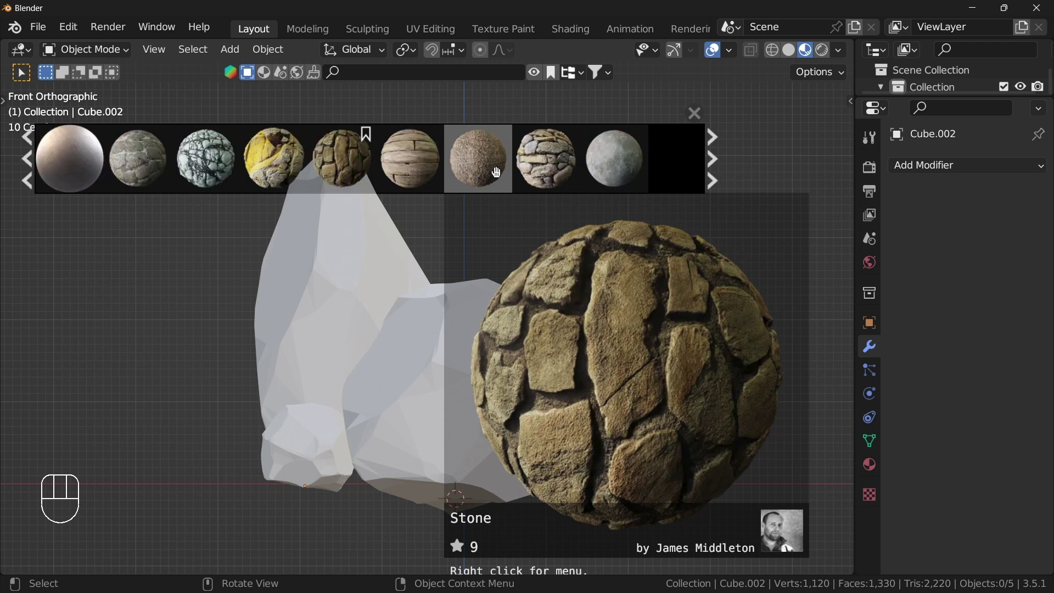
left_click(270, 73)
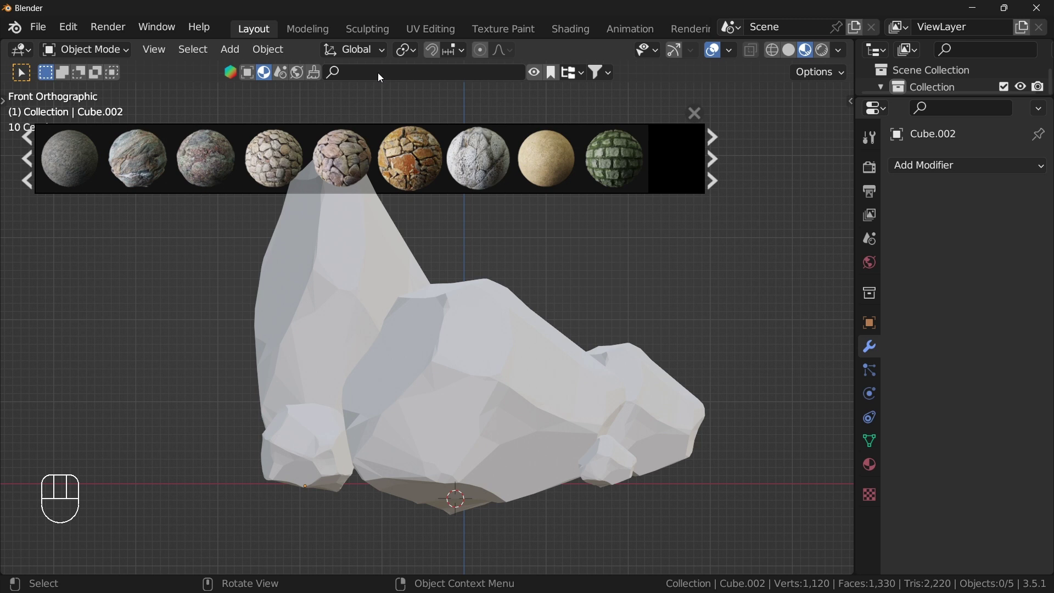
left_click_drag(383, 76, 381, 76)
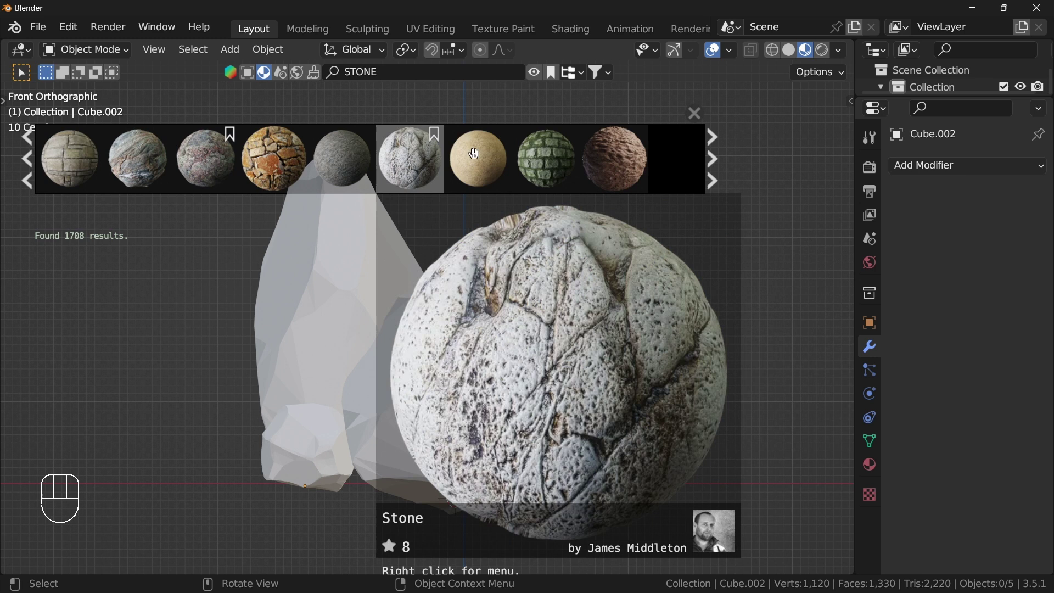
left_click(354, 293)
- Drag the beige stone material onto the tall rock Cube.001
left_click_drag(471, 321, 480, 336)
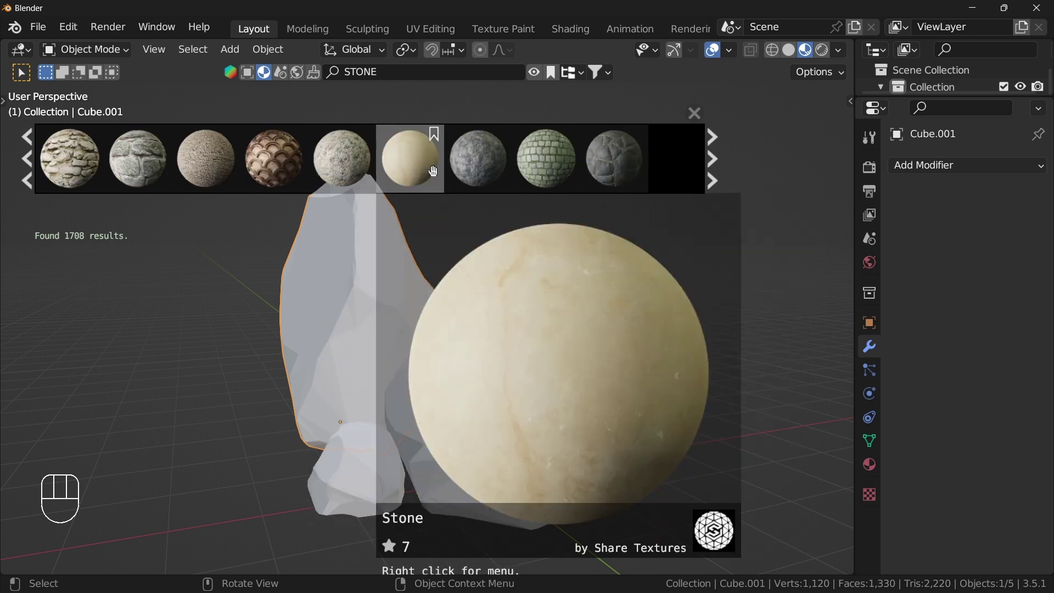
left_click(431, 169)
left_click_drag(387, 329, 455, 313)
left_click(543, 78)
left_click_drag(443, 296, 304, 282)
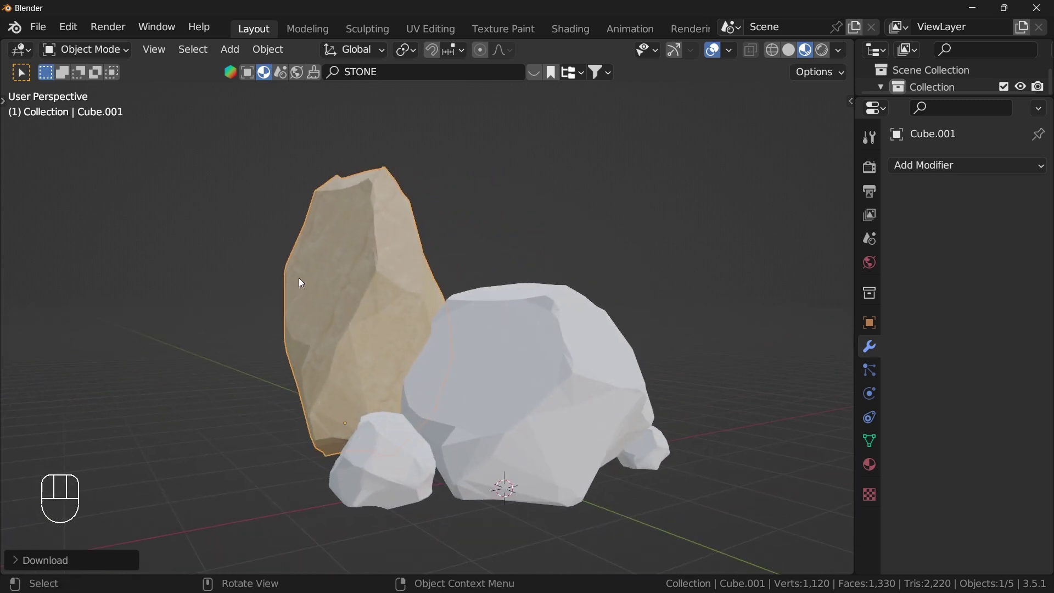
- Show Material Properties confirming Cube.001 carries the single Stone Principled BSDF material
left_click_drag(356, 280, 340, 279)
left_click(537, 76)
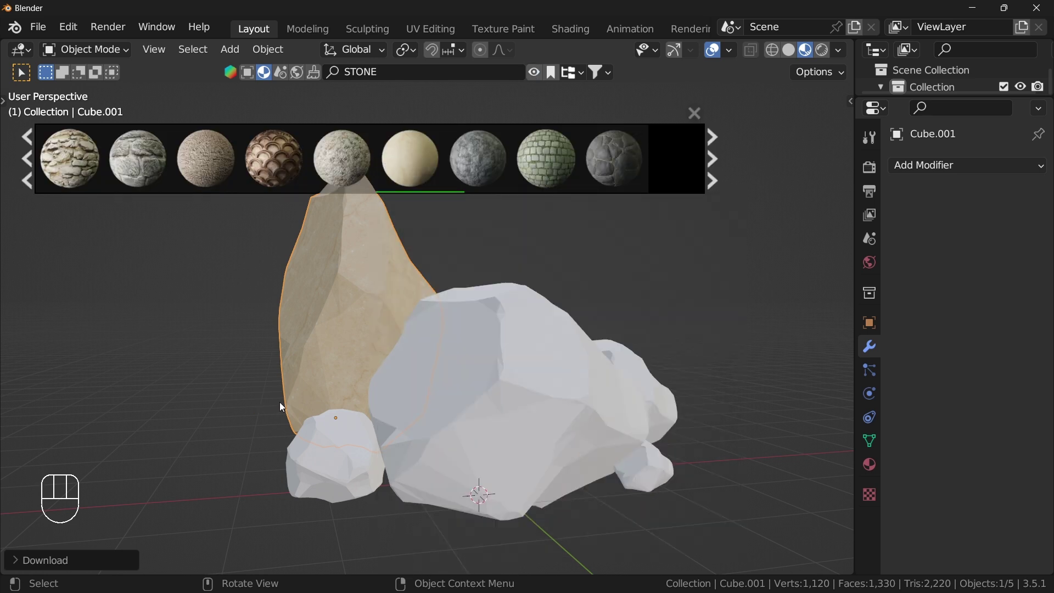
left_click_drag(327, 404, 376, 407)
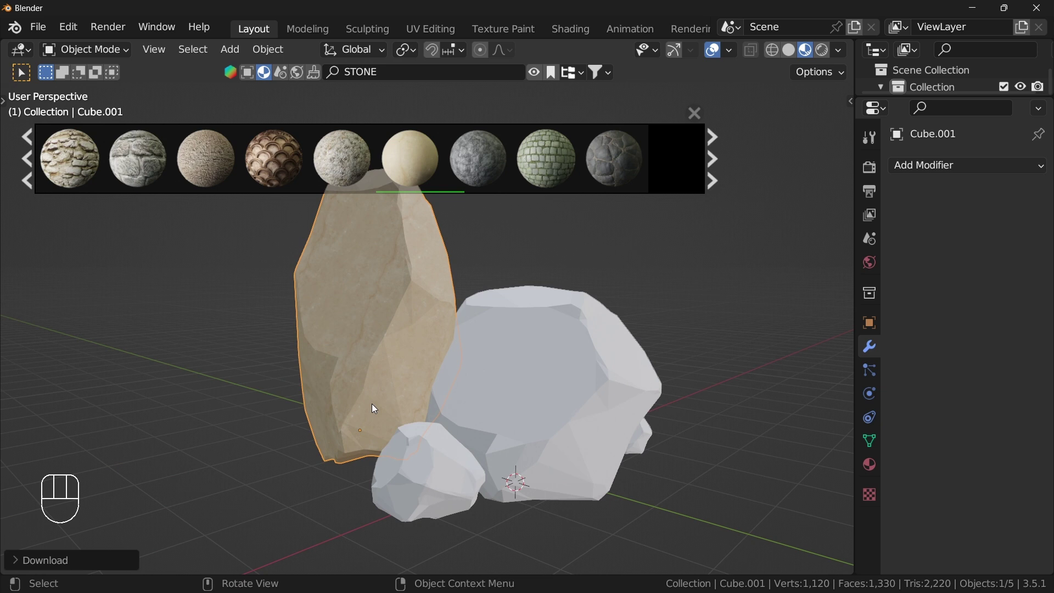
left_click(537, 77)
left_click_drag(399, 394, 349, 390)
middle_click(398, 365)
left_click_drag(376, 355, 308, 362)
left_click_drag(293, 364, 292, 301)
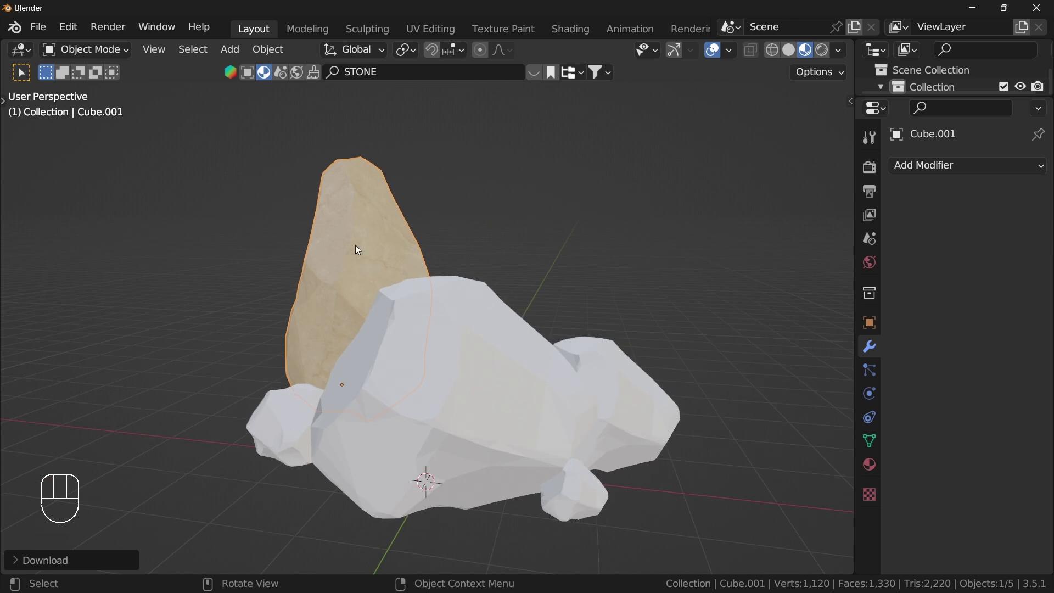
left_click_drag(366, 268, 347, 282)
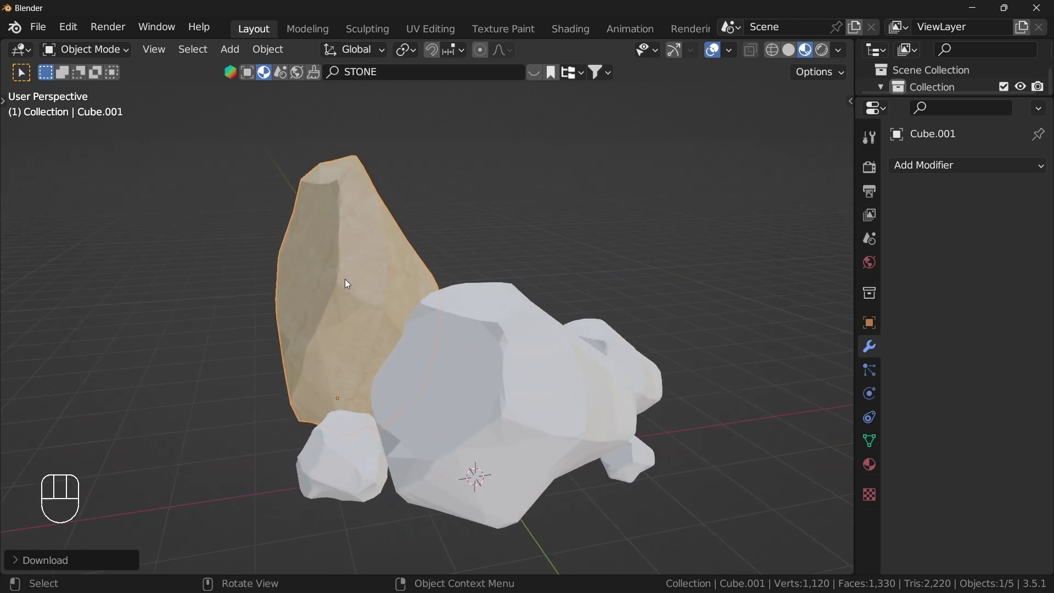
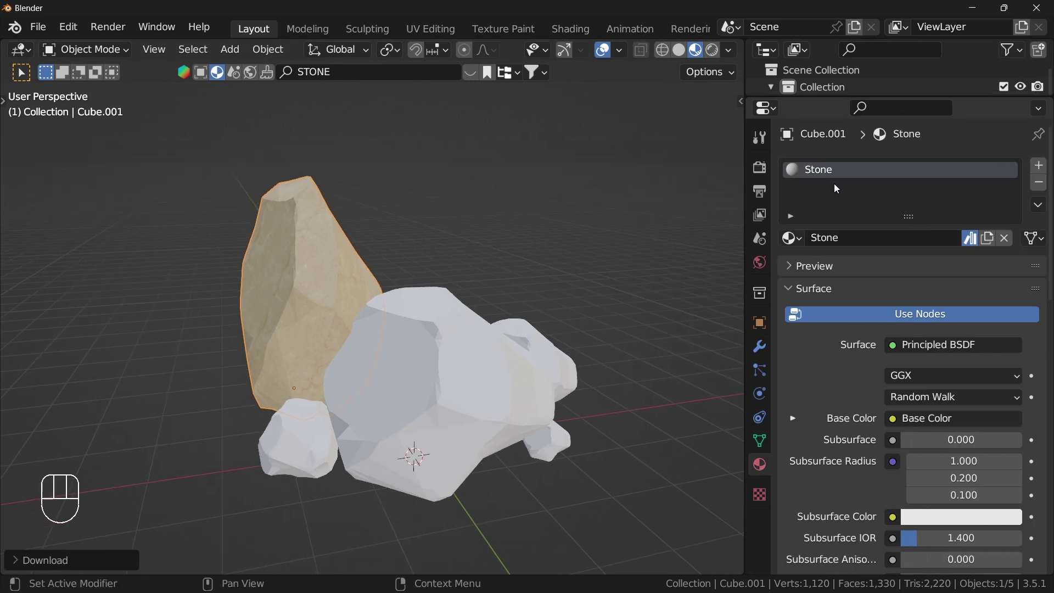
- Shift-select the other four rocks while keeping Cube.001 as the active object
left_click_drag(436, 297, 389, 310)
left_click_drag(450, 369, 461, 338)
middle_click(415, 344)
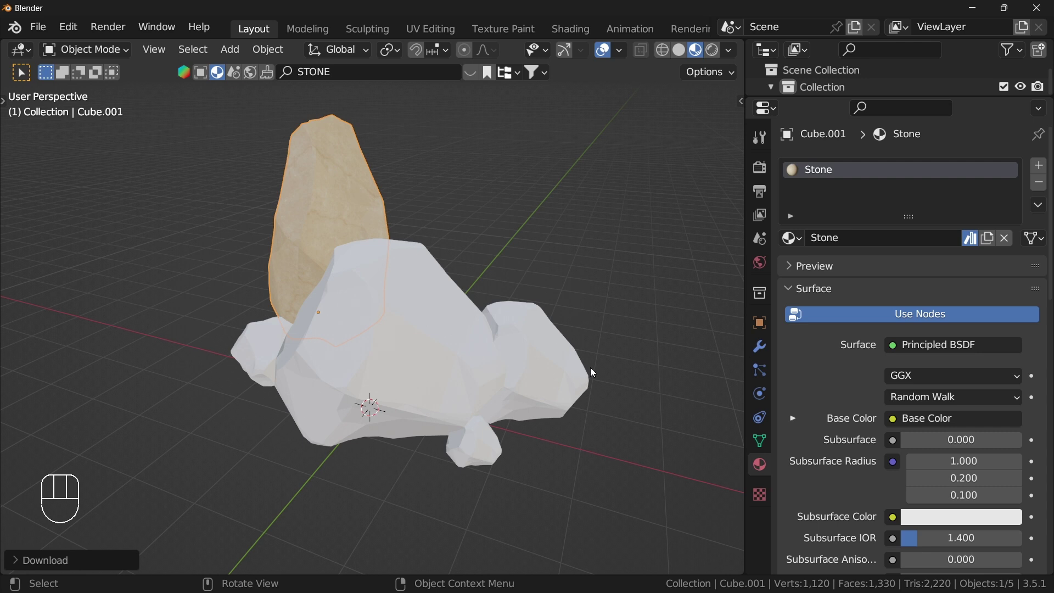
left_click_drag(500, 371, 586, 374)
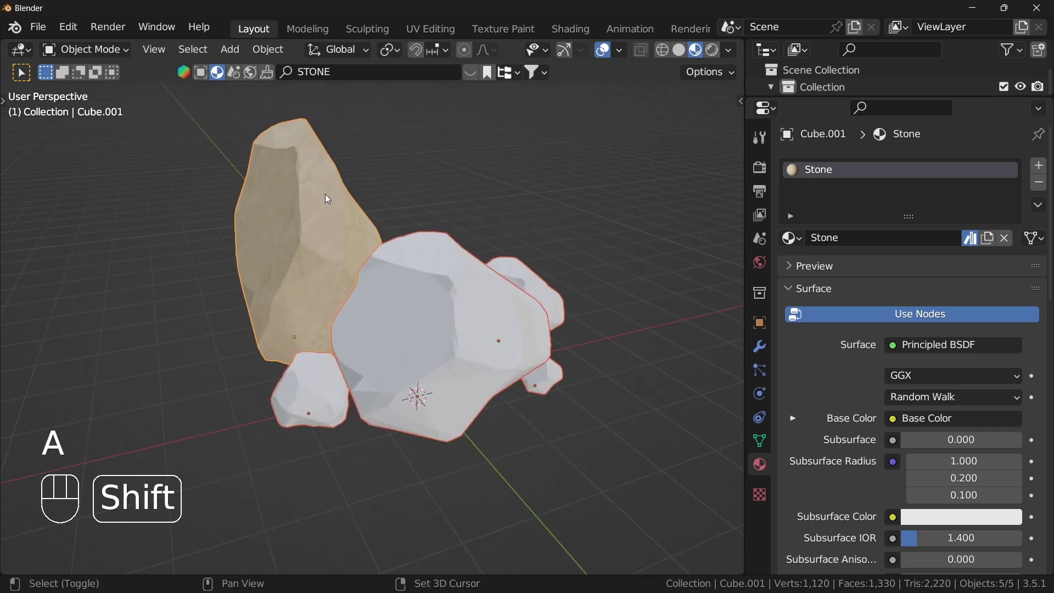
left_click_drag(358, 250, 377, 230)
left_click_drag(382, 240, 467, 238)
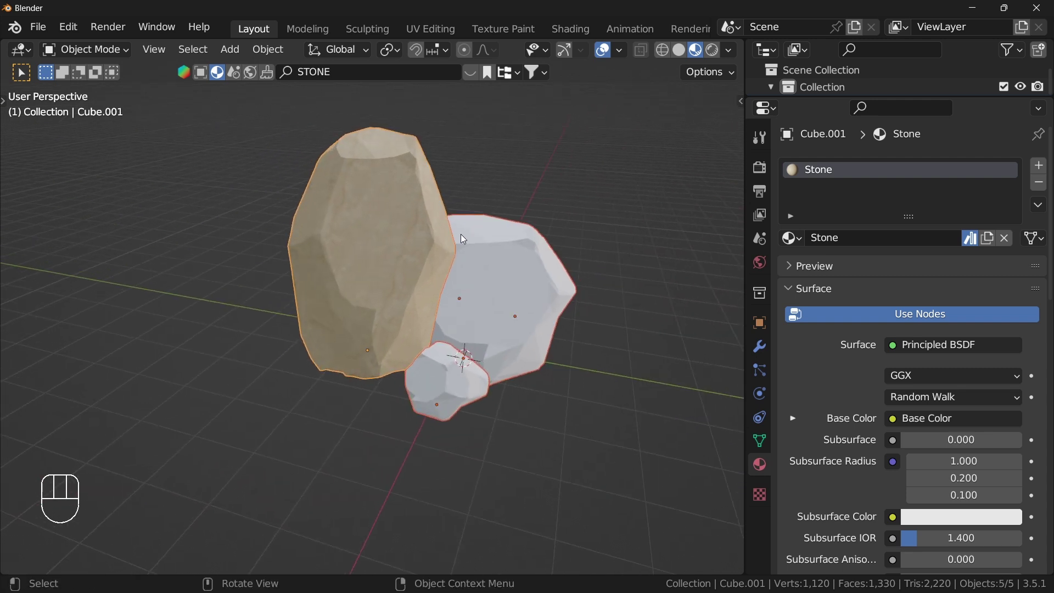
left_click_drag(438, 236, 297, 221)
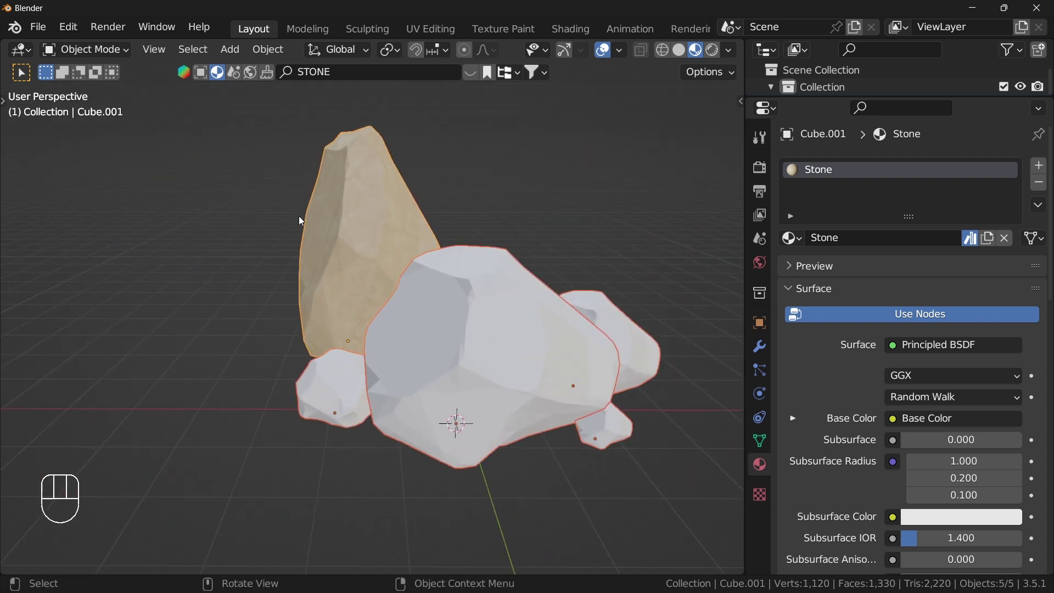
- Link the Stone material to all selected rocks via Ctrl+L Link Materials, then maximize the viewport
key("ctrl+l")
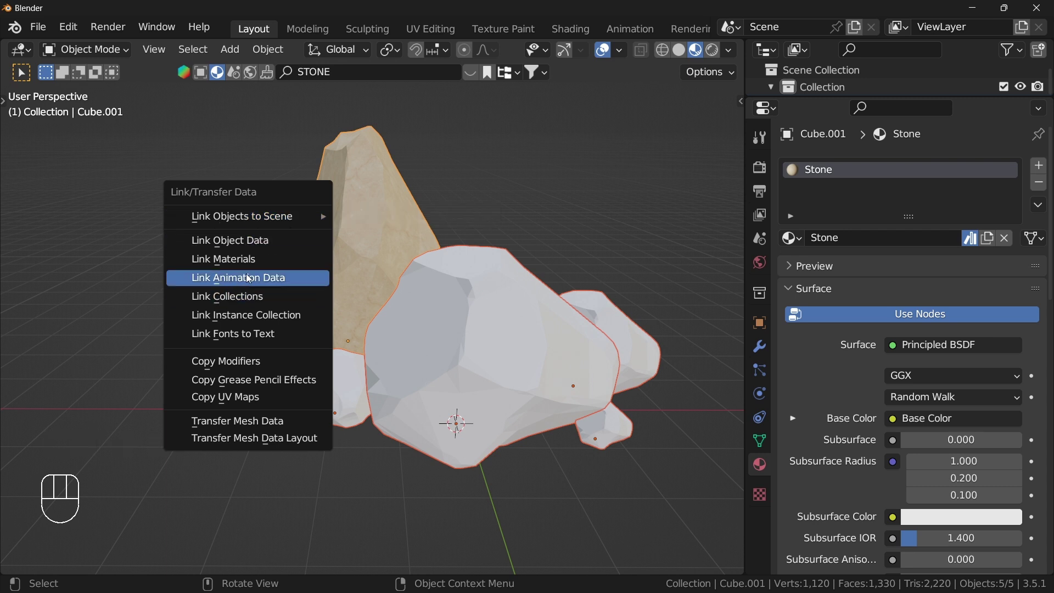
left_click_drag(548, 363, 460, 339)
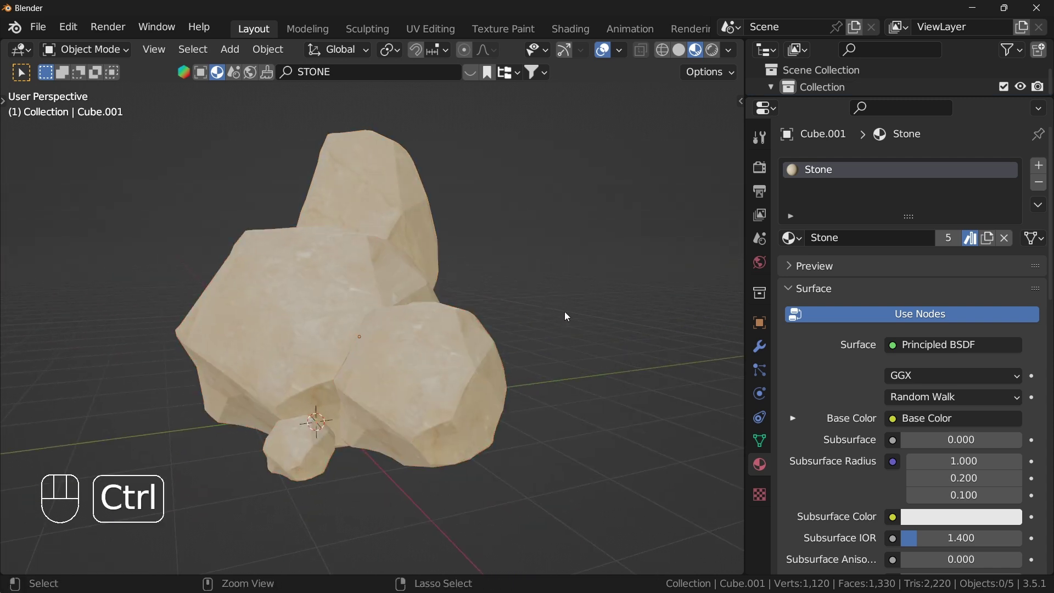
key("ctrl+alt+space")
- Orbit around the finished cluster to inspect the five textured rocks
left_click_drag(566, 339, 495, 345)
left_click_drag(596, 350, 650, 342)
left_click_drag(608, 337, 532, 331)
left_click_drag(565, 332, 792, 340)
left_click_drag(592, 342, 537, 384)
middle_click(564, 366)
middle_click(568, 360)
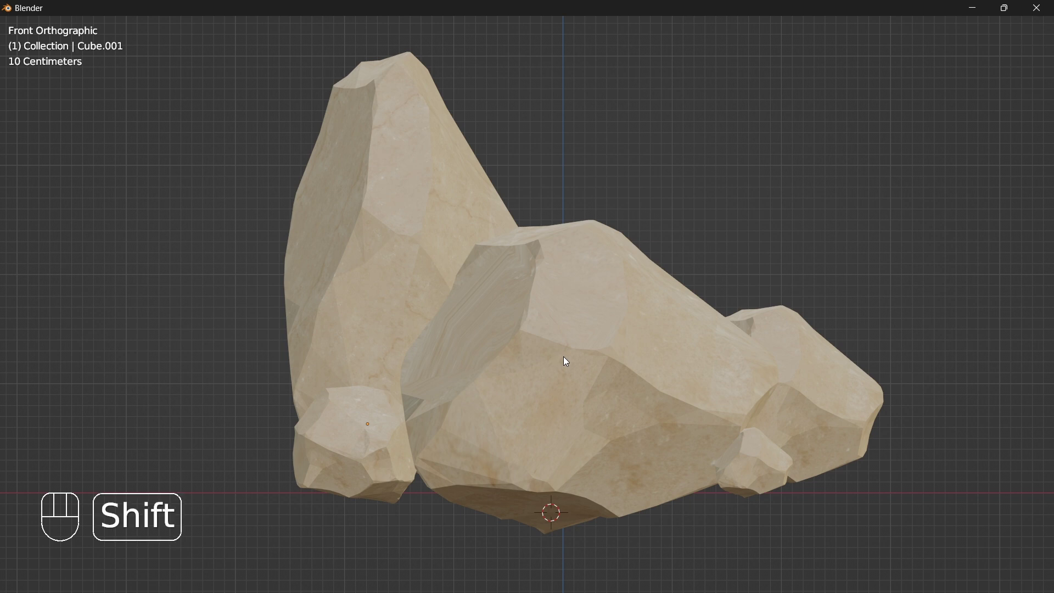
middle_click(553, 345)
left_click_drag(604, 346, 605, 338)
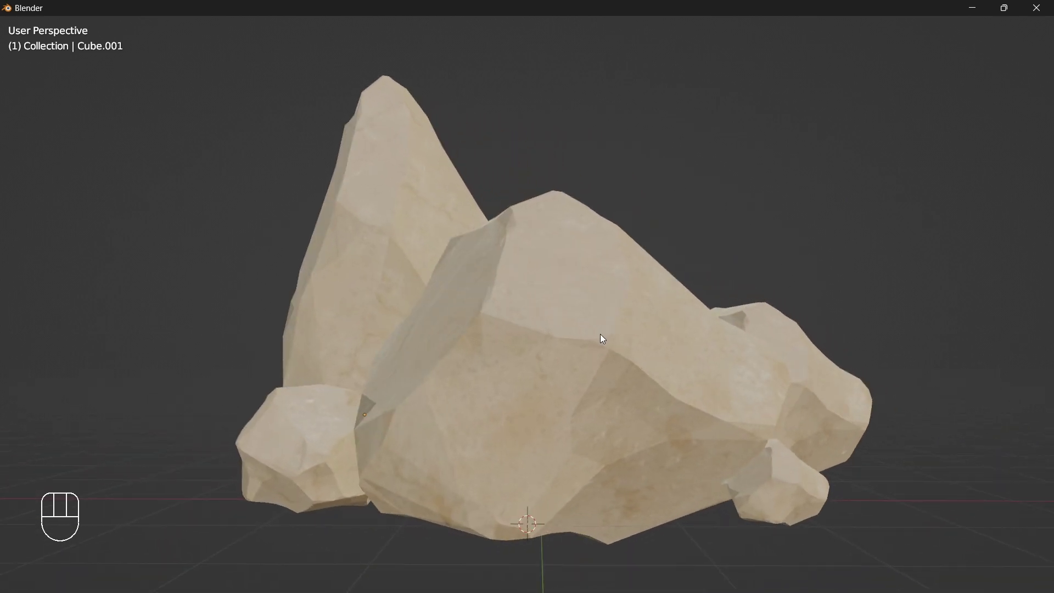